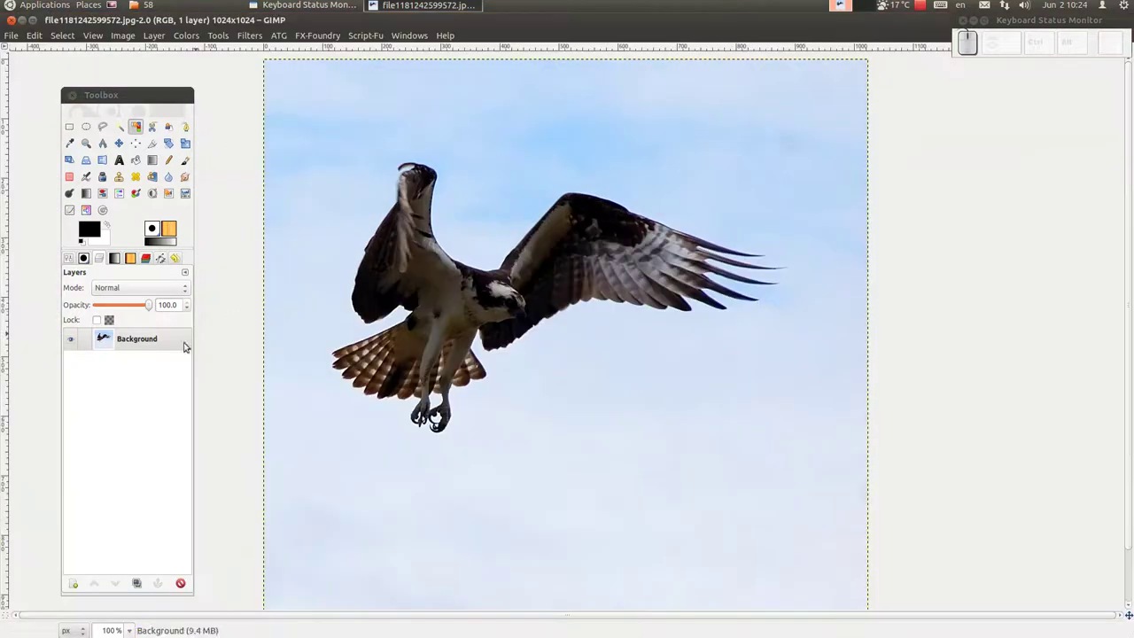
Duplicate the osprey photo layer, desaturate the copy to greyscale and start a Levels adjustment on it.
left_click_drag(142, 584, 198, 350)
left_click(161, 340)
left_click_drag(235, 158, 231, 159)
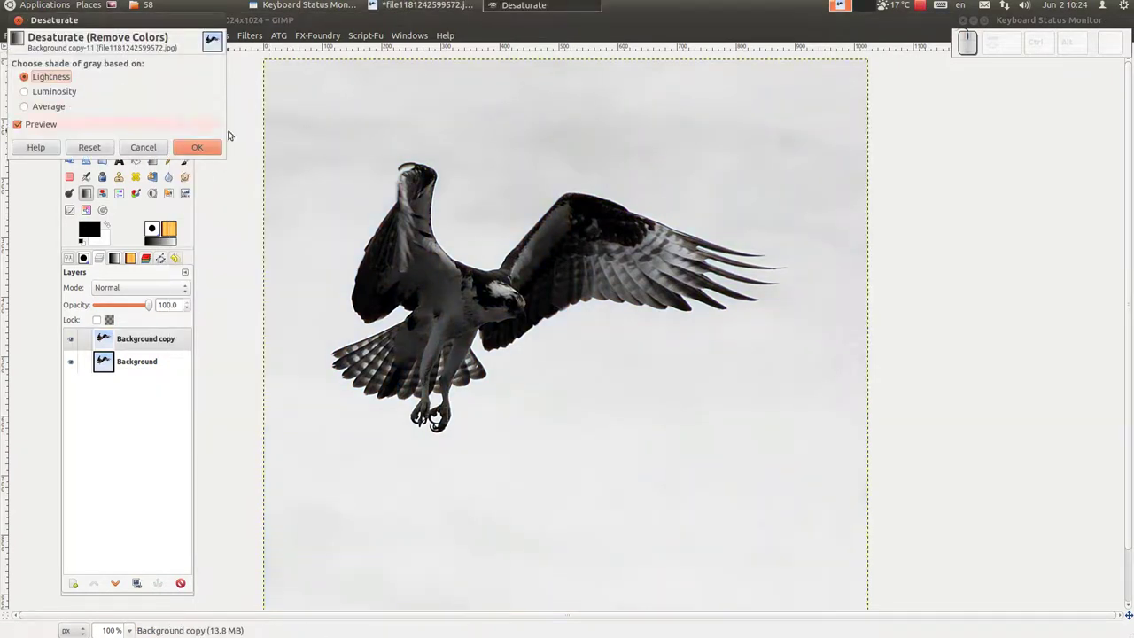
left_click_drag(215, 147, 340, 167)
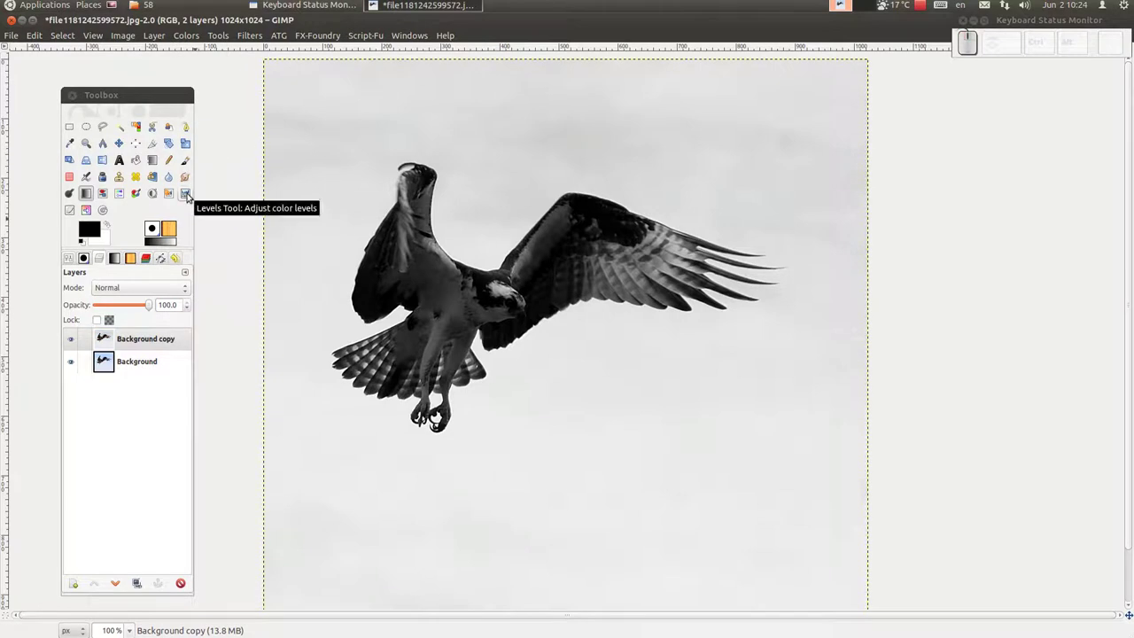
left_click_drag(189, 192, 231, 233)
Pull the Levels input sliders together (about 186 and 190) so the osprey becomes a black silhouette on white, and apply.
left_click_drag(236, 221, 27, 232)
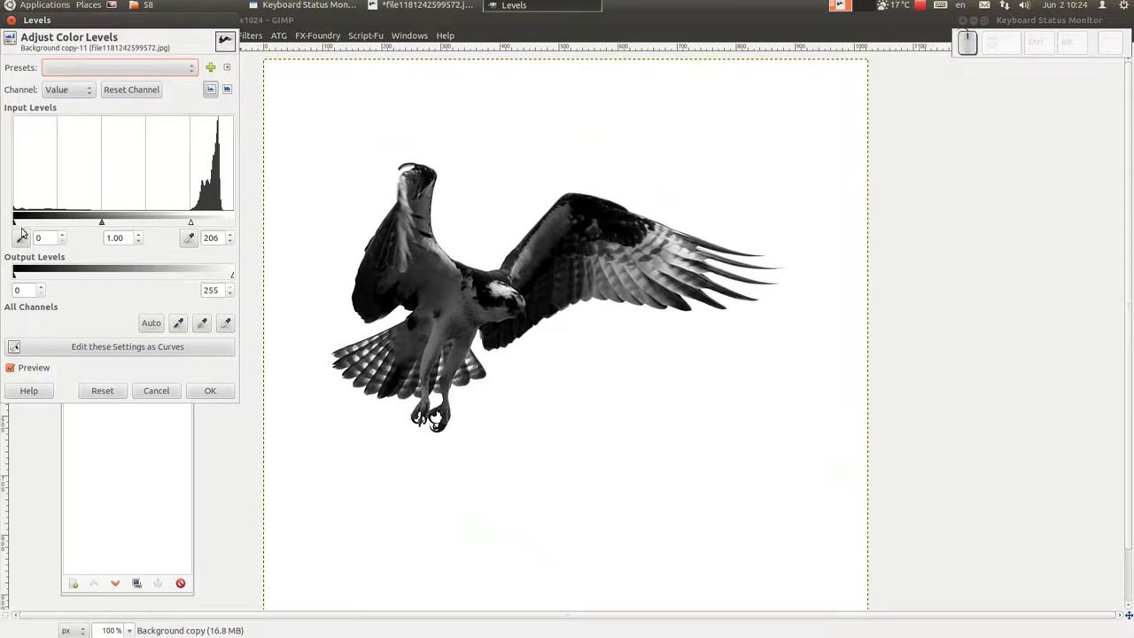
left_click_drag(21, 227, 194, 220)
left_click_drag(194, 221, 162, 225)
left_click_drag(164, 224, 220, 373)
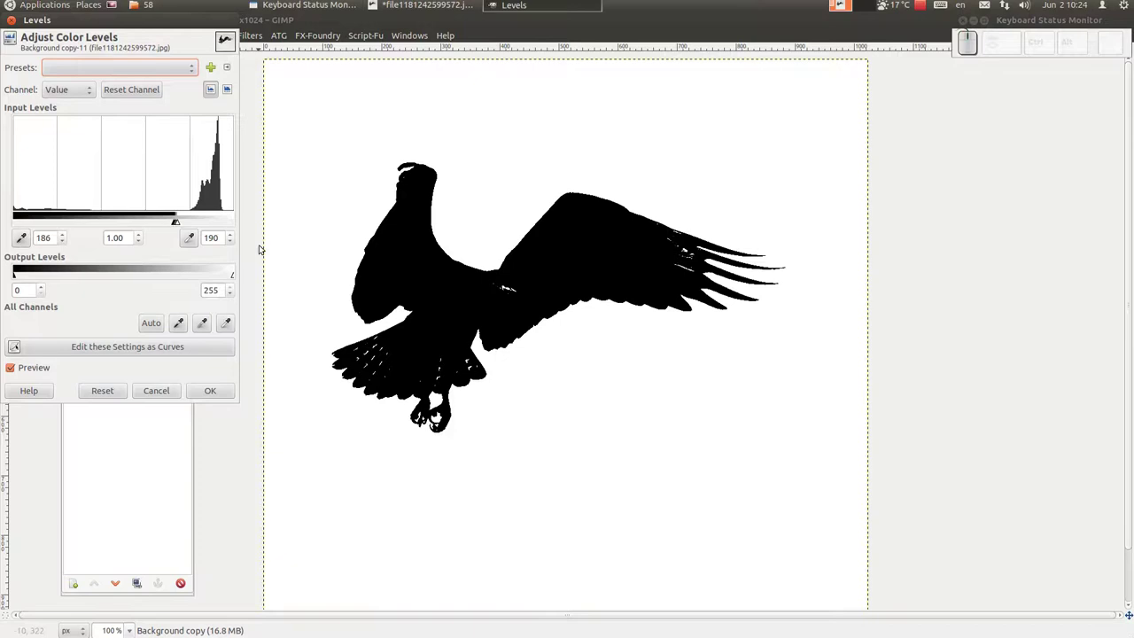
left_click_drag(225, 388, 224, 391)
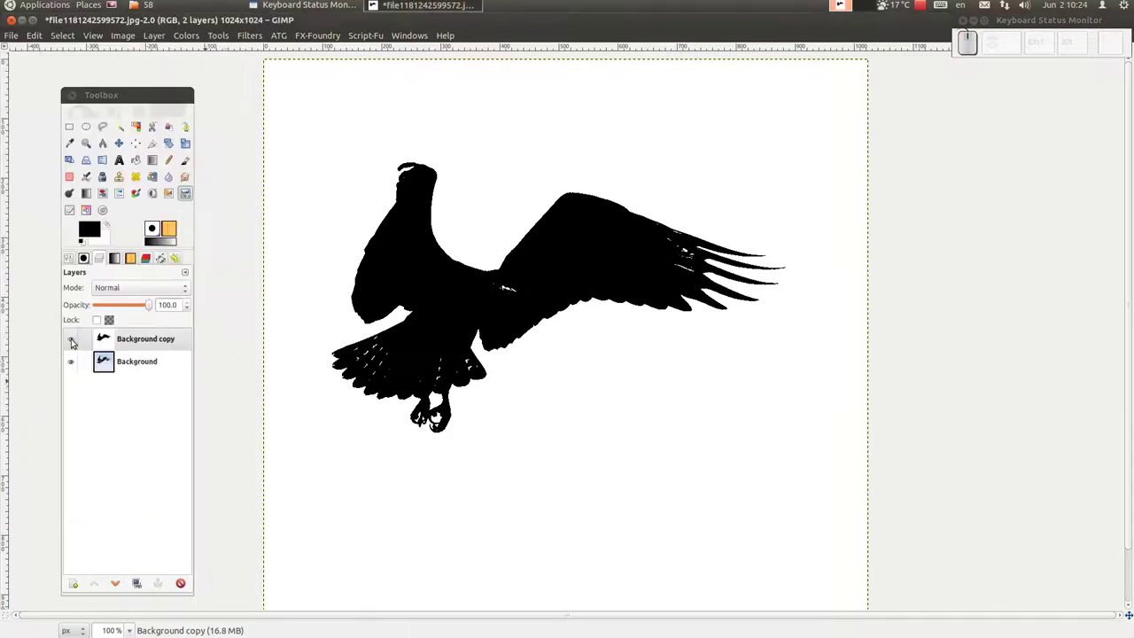
left_click(77, 343)
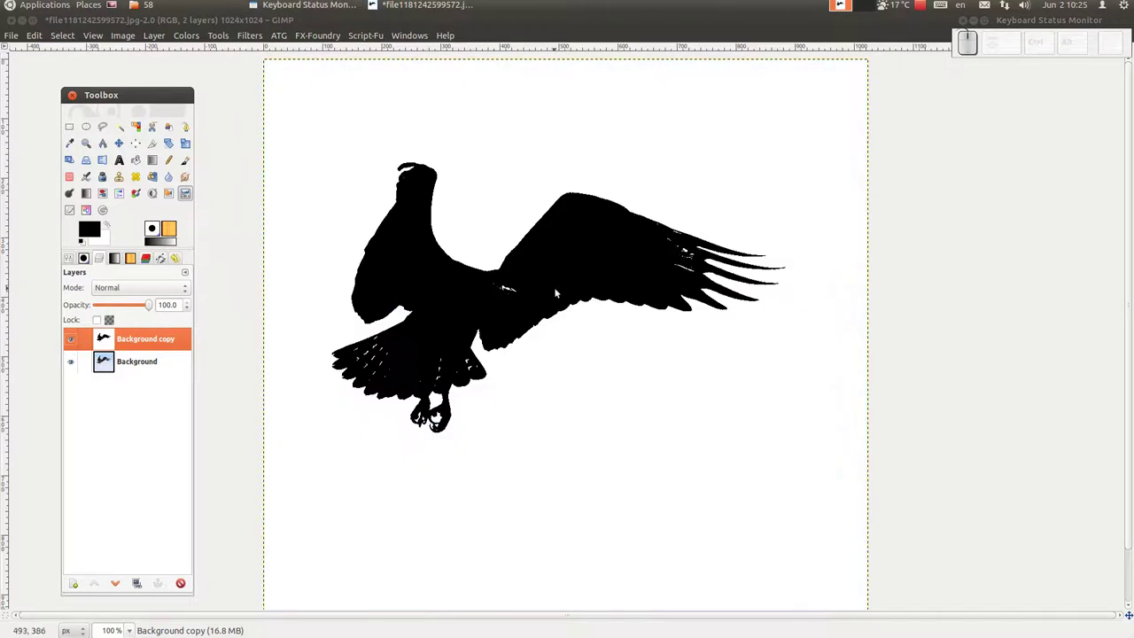
Paint black over the white specks in the wing and the gaps in the tail feathers, then return to normal zoom.
scroll("up", 3)
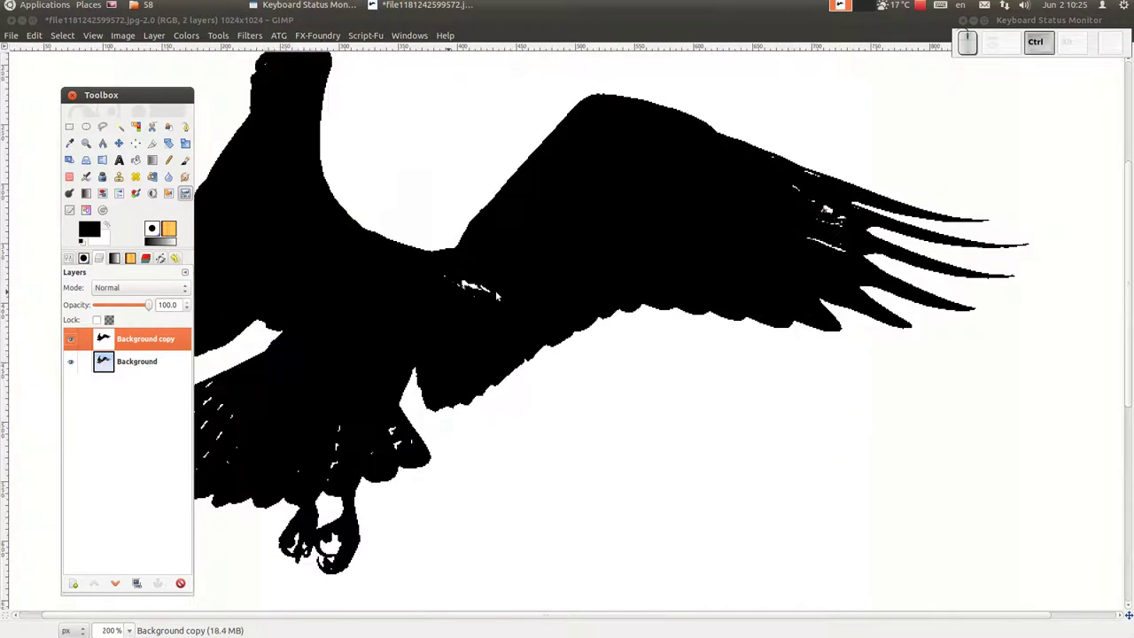
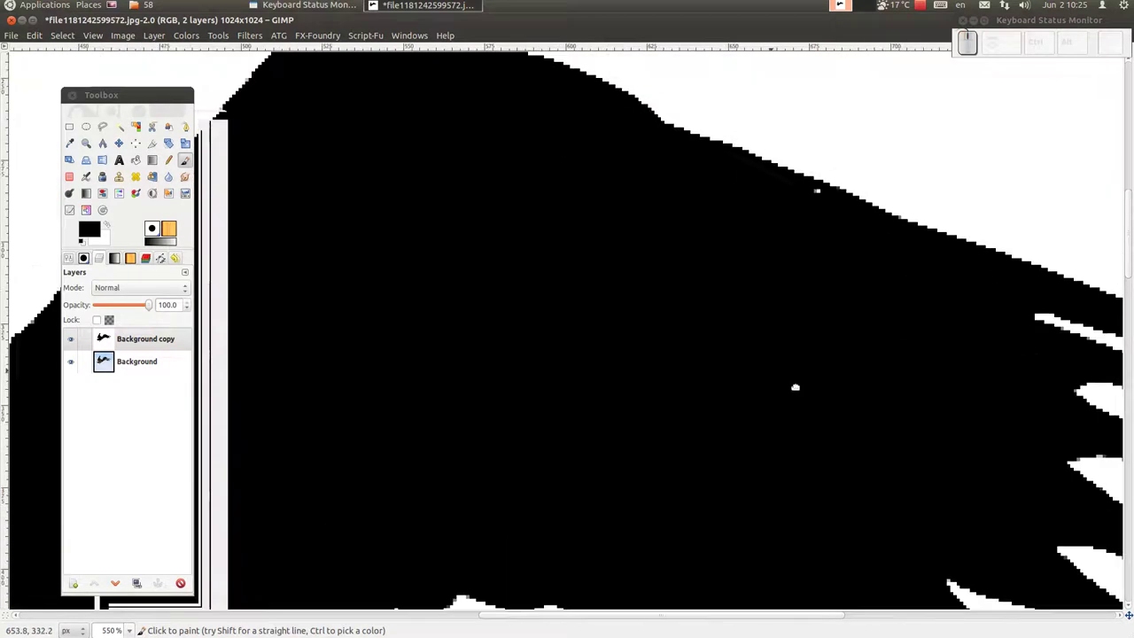
left_click(917, 275)
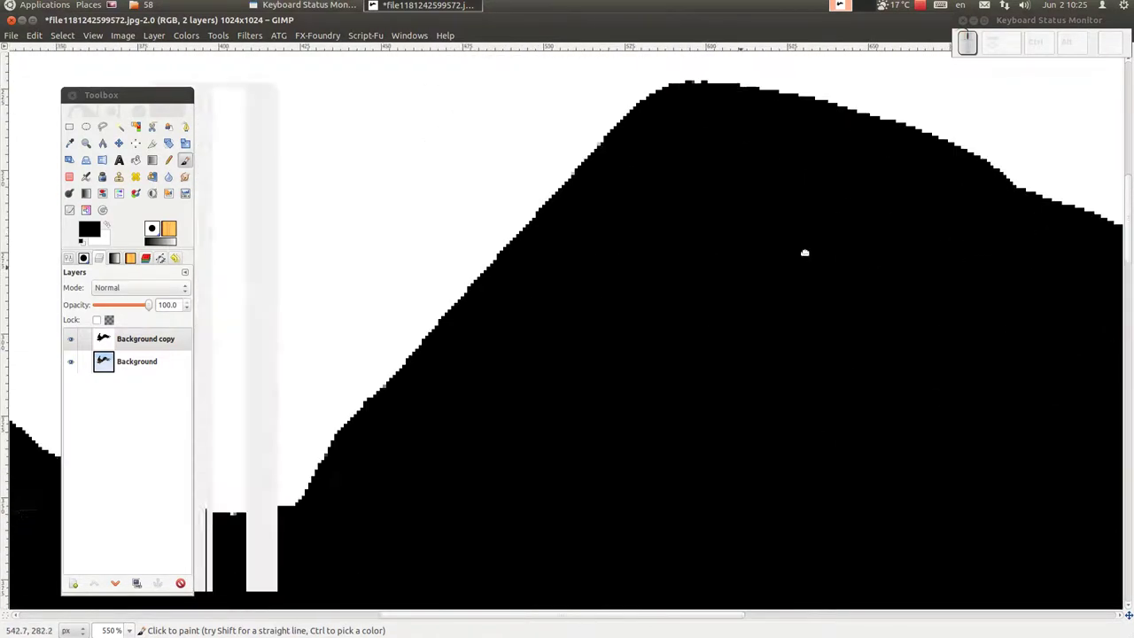
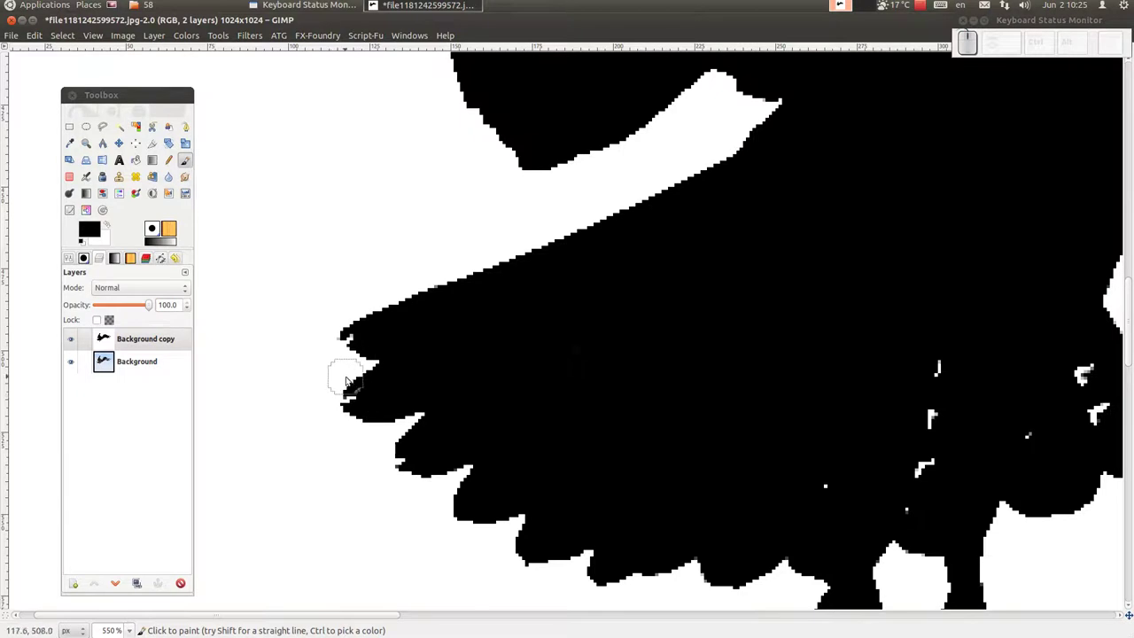
left_click(858, 438)
left_click_drag(838, 483, 1025, 430)
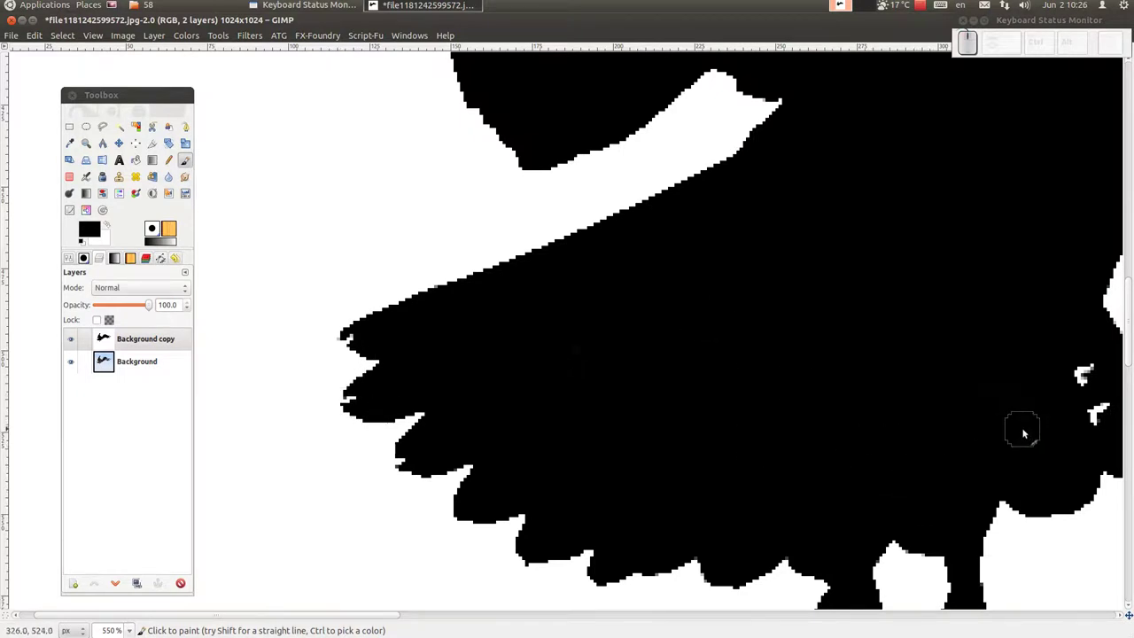
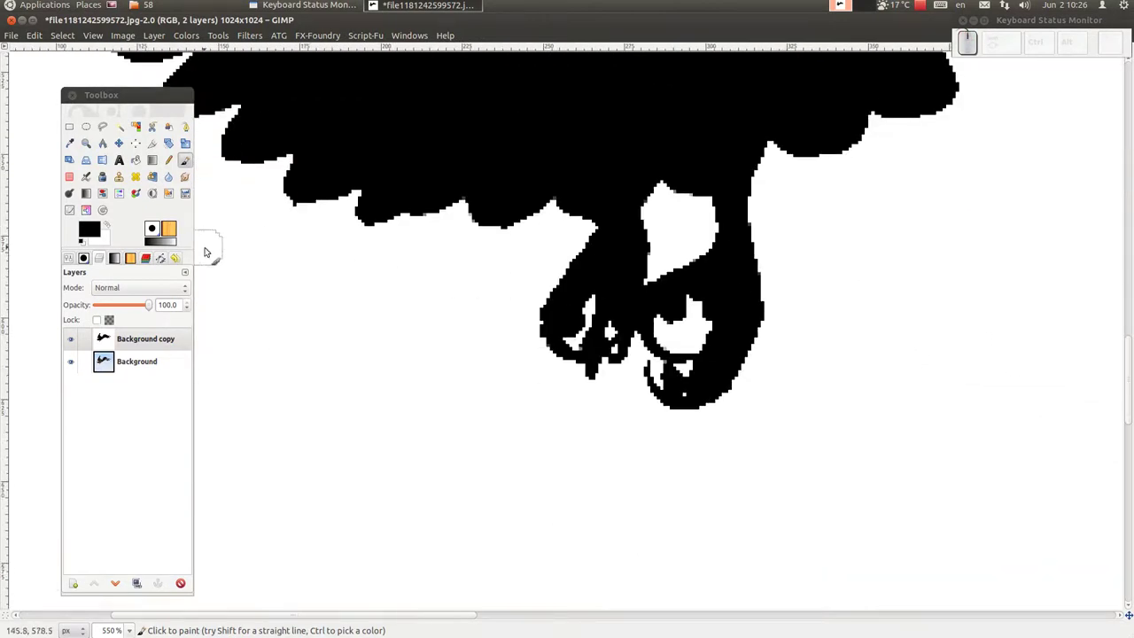
scroll("down", 3)
scroll("down", 3)
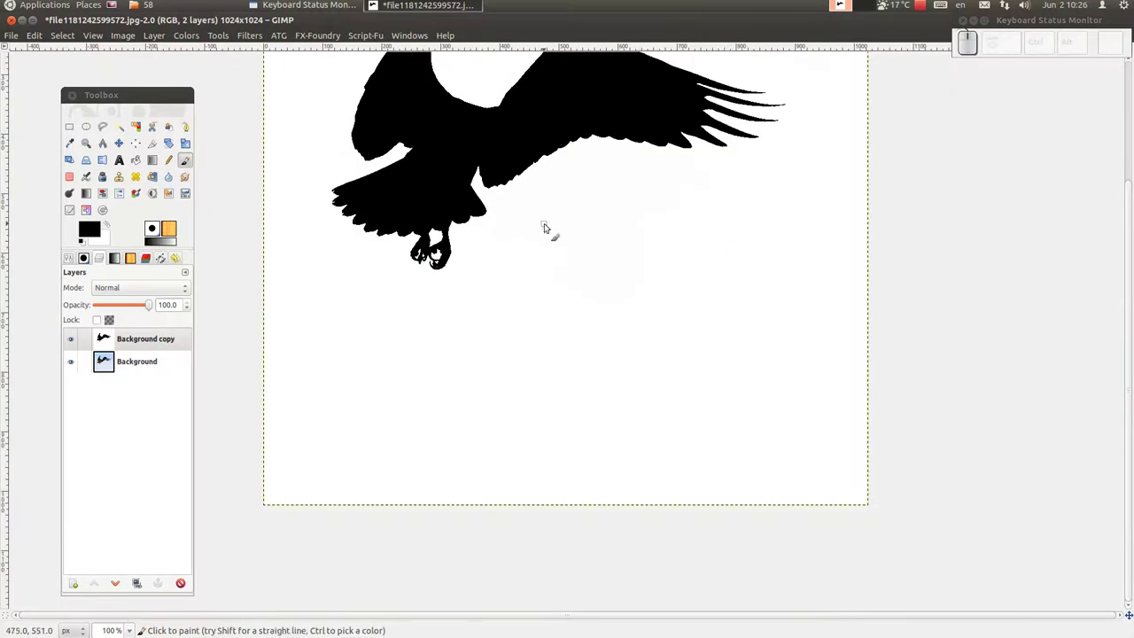
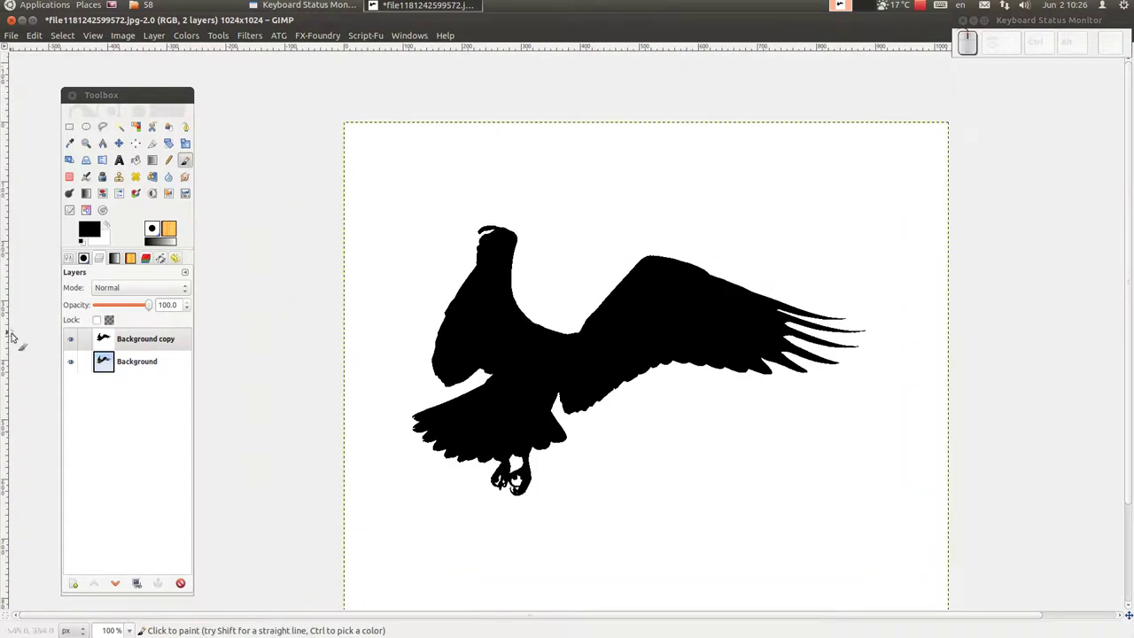
Hide the silhouette copy and add a white layer mask to the original osprey photo layer.
left_click_drag(126, 366, 64, 335)
left_click(73, 338)
left_click(135, 365)
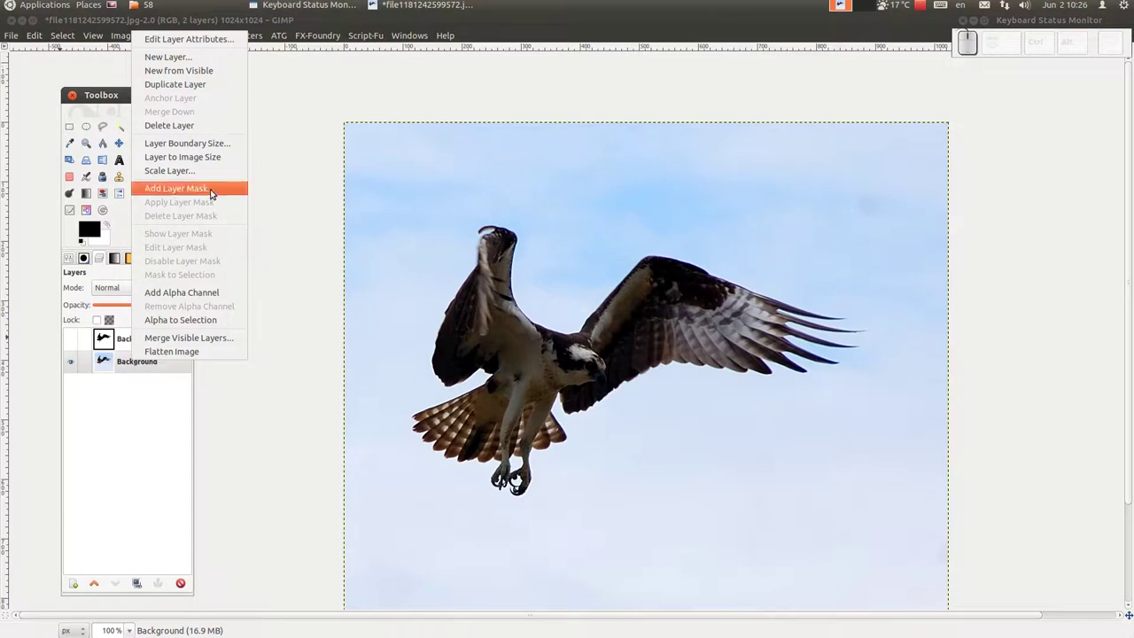
left_click(218, 187)
left_click_drag(143, 344, 143, 345)
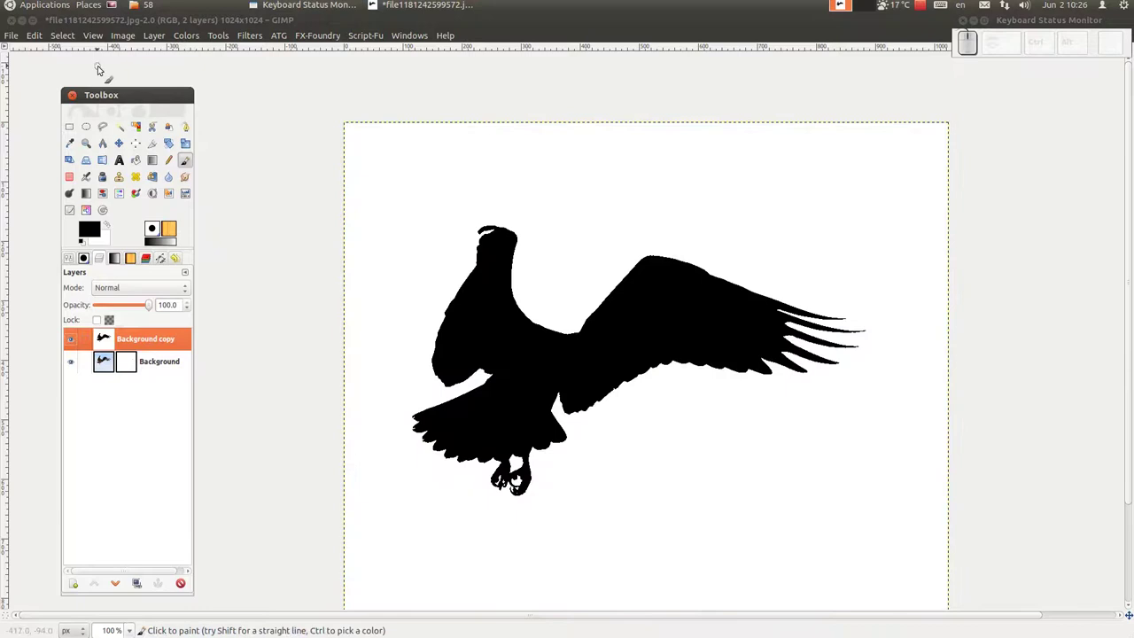
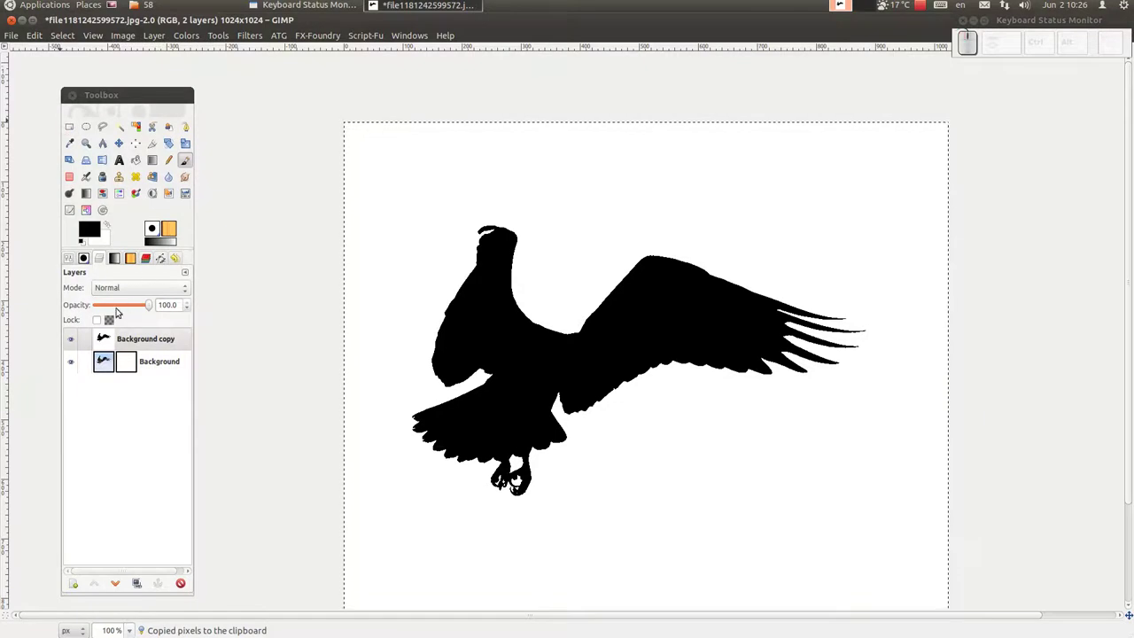
Keep the silhouette layer hidden and make the photo layer's mask the active target.
left_click(77, 346)
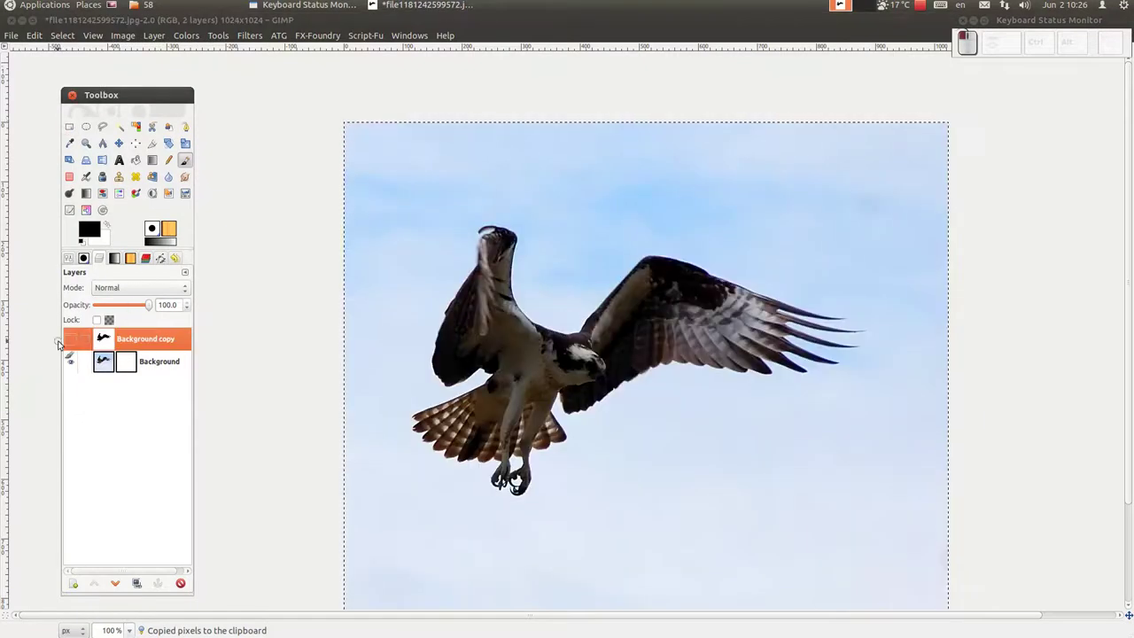
left_click(139, 365)
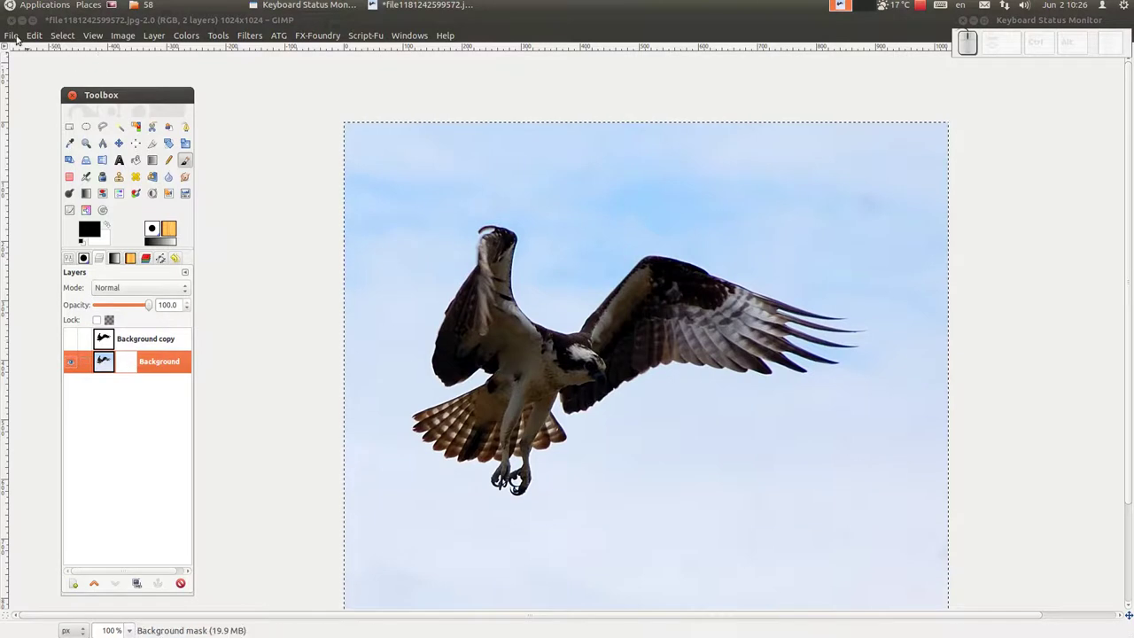
Paste the silhouette into the photo layer's mask and anchor it there.
left_click(45, 35)
left_click(91, 147)
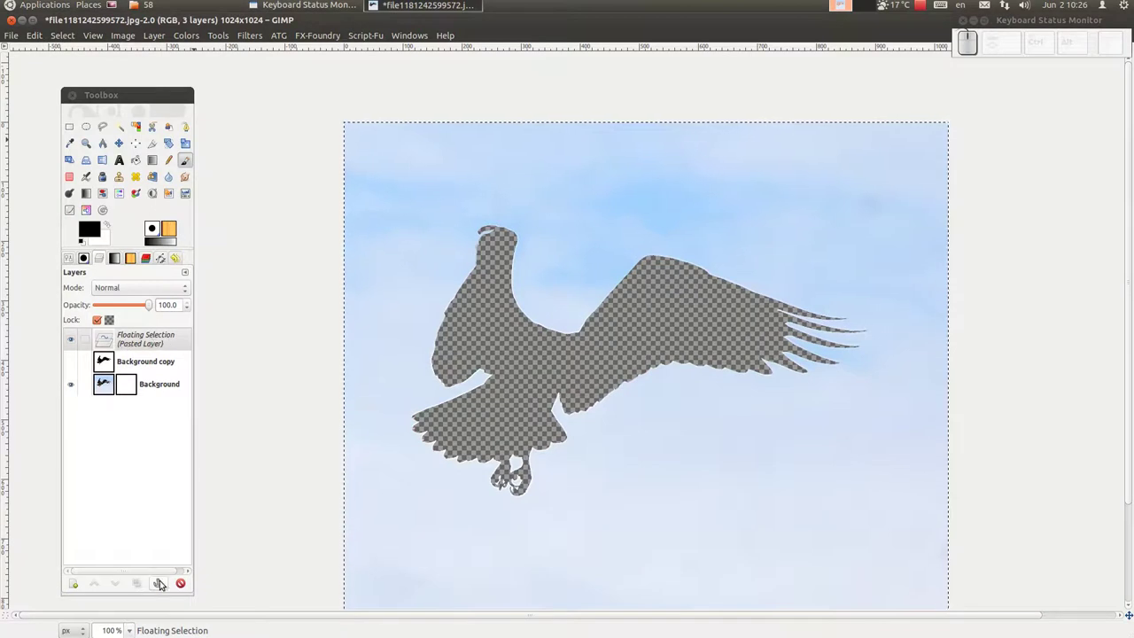
left_click(166, 581)
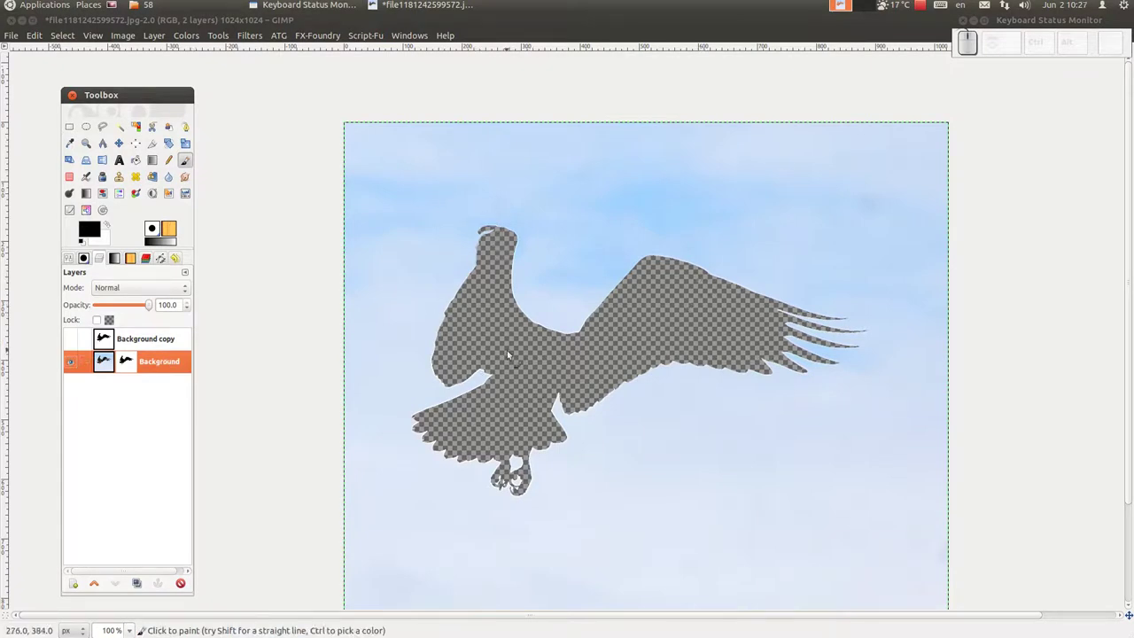
Invert the layer mask so only the colour osprey remains over transparency.
left_click(126, 365)
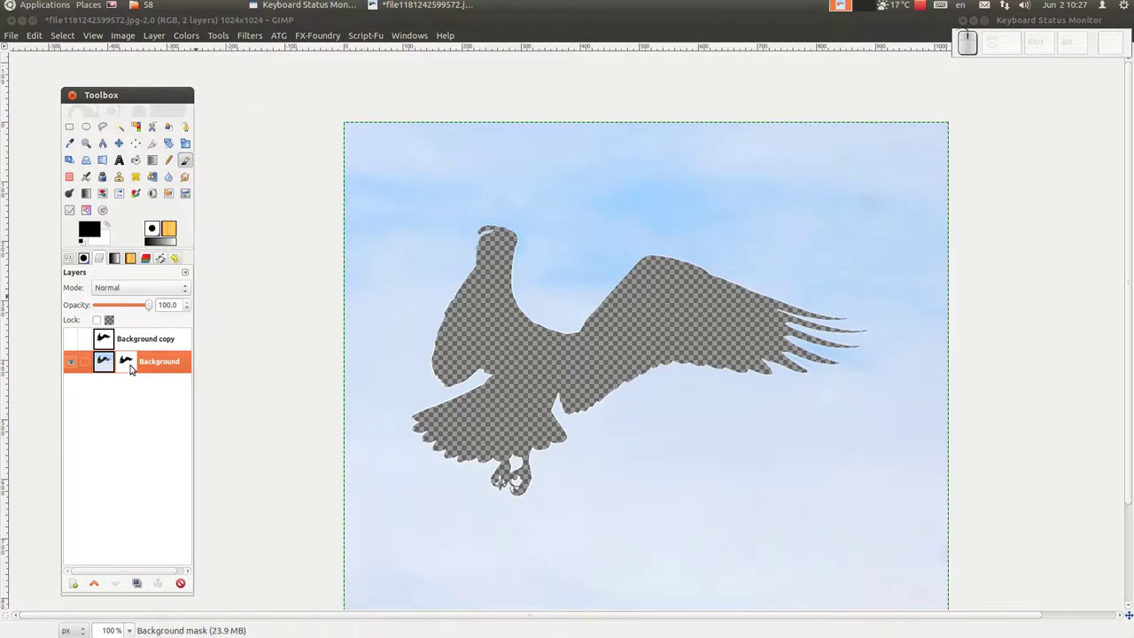
left_click(202, 36)
left_click(206, 180)
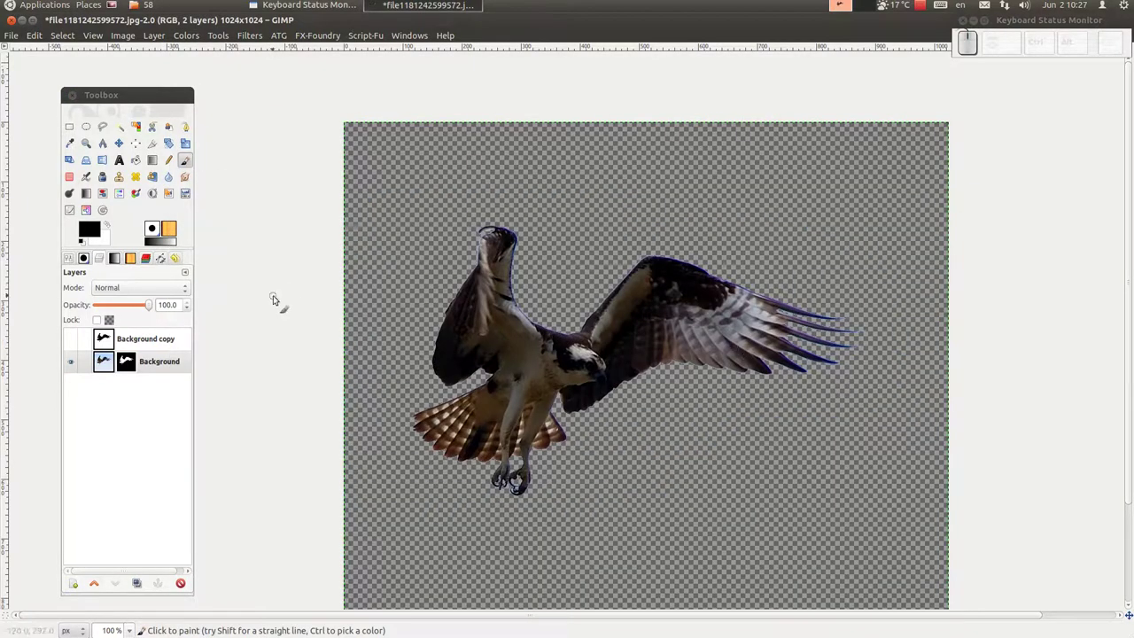
Fuzzy-select the masked-out area around the bird and zoom in on the talons' edge fringe.
scroll("up", 3)
middle_click(395, 203)
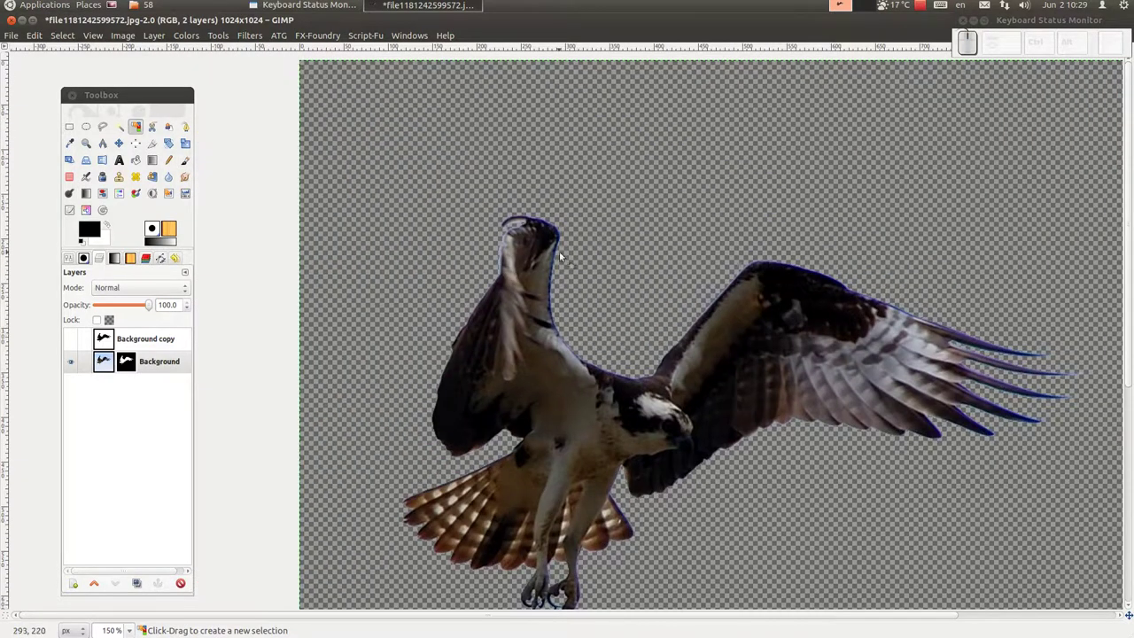
scroll("up", 3)
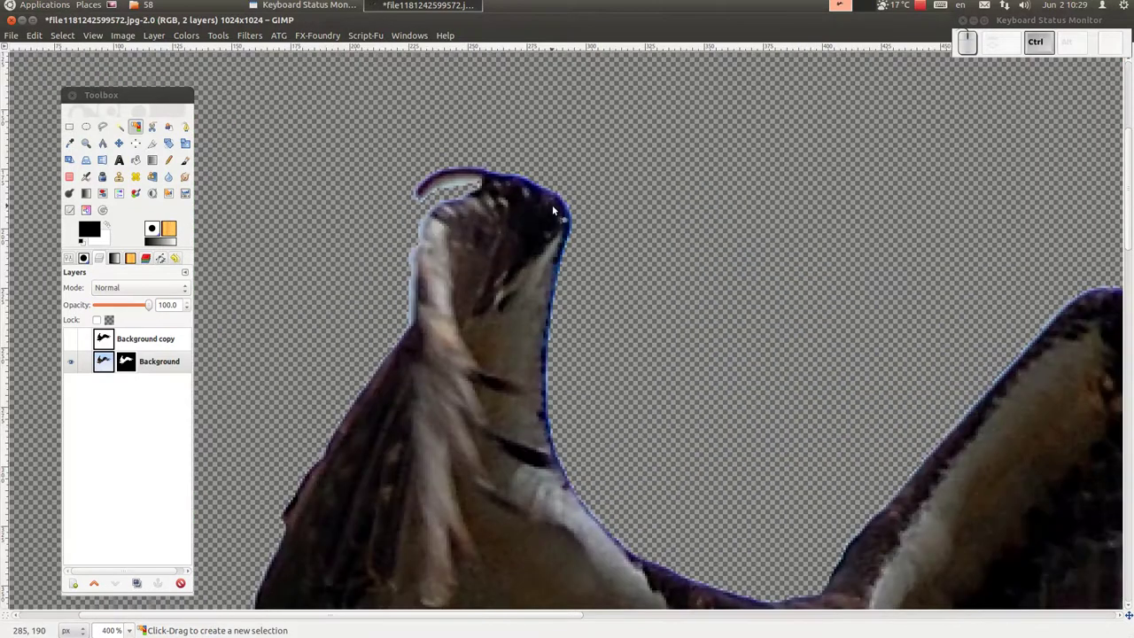
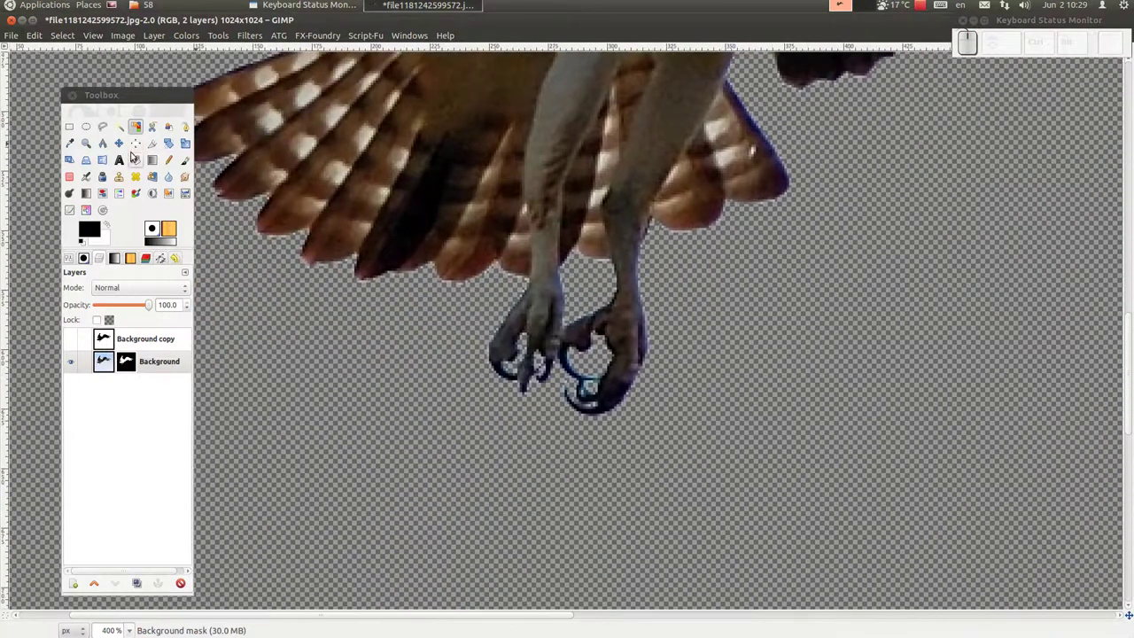
left_click(145, 138)
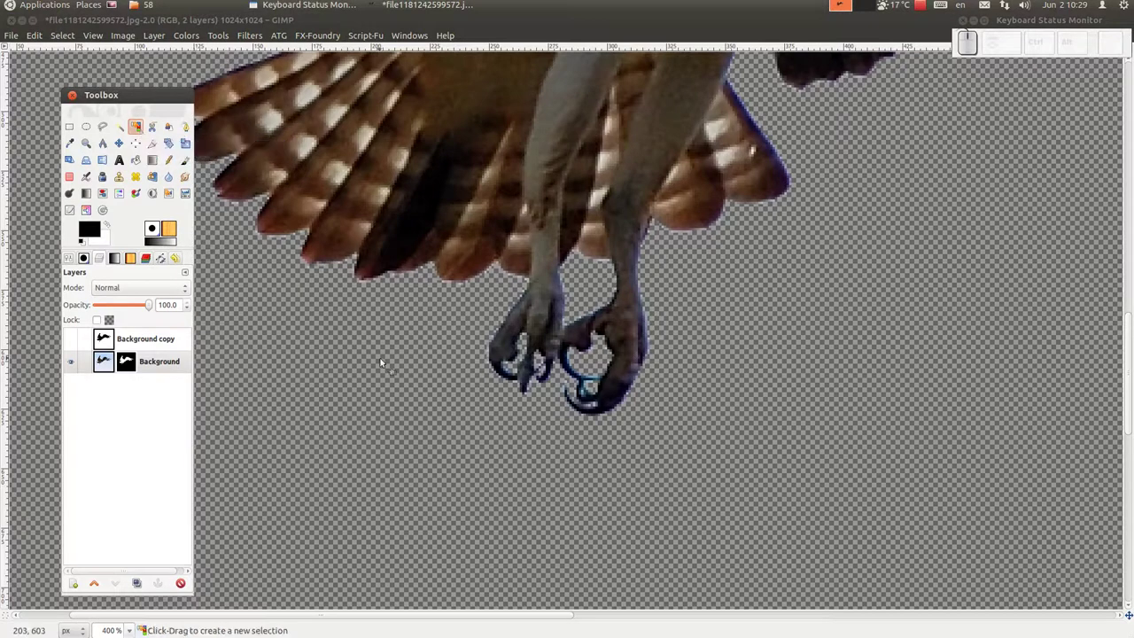
left_click(405, 423)
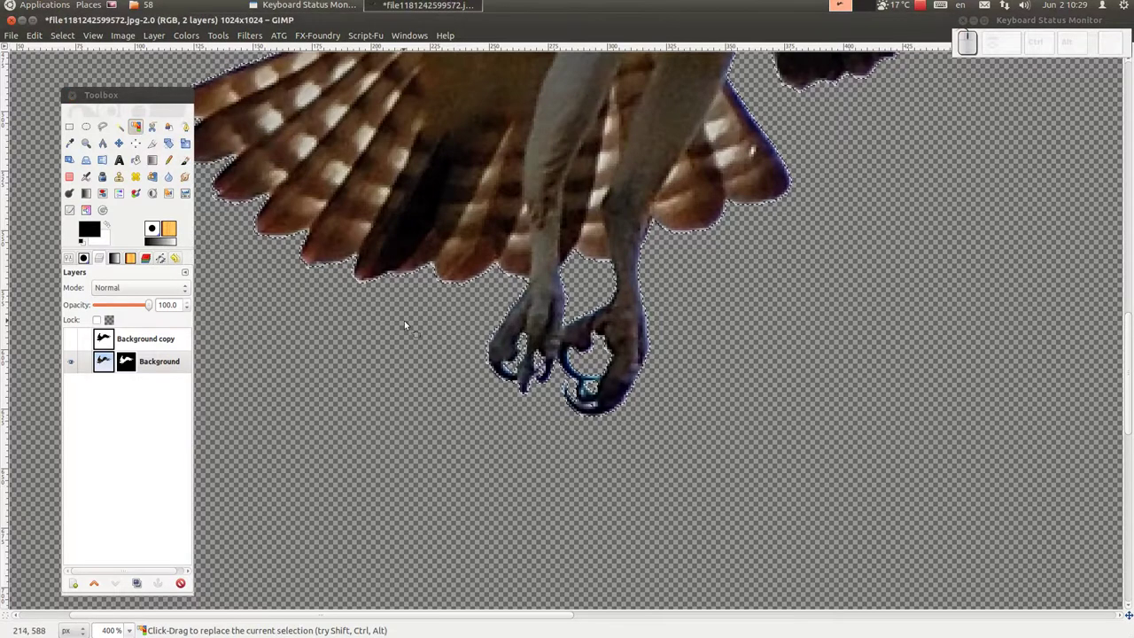
scroll("up", 3)
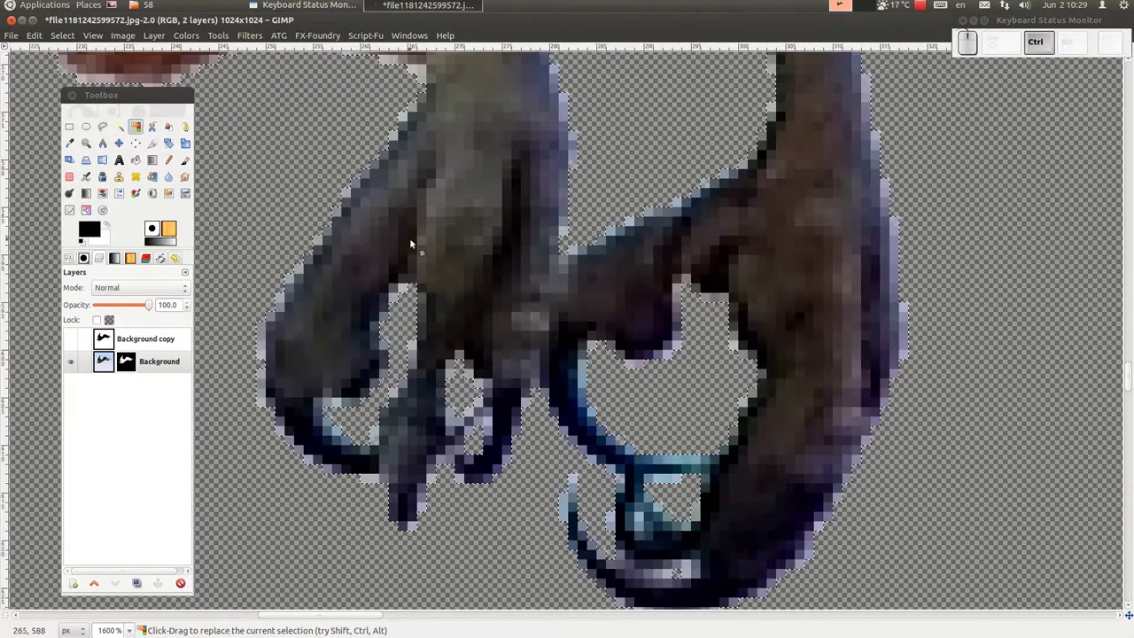
Grow the selection by a few pixels so it reaches into the osprey's fringe.
left_click(60, 38)
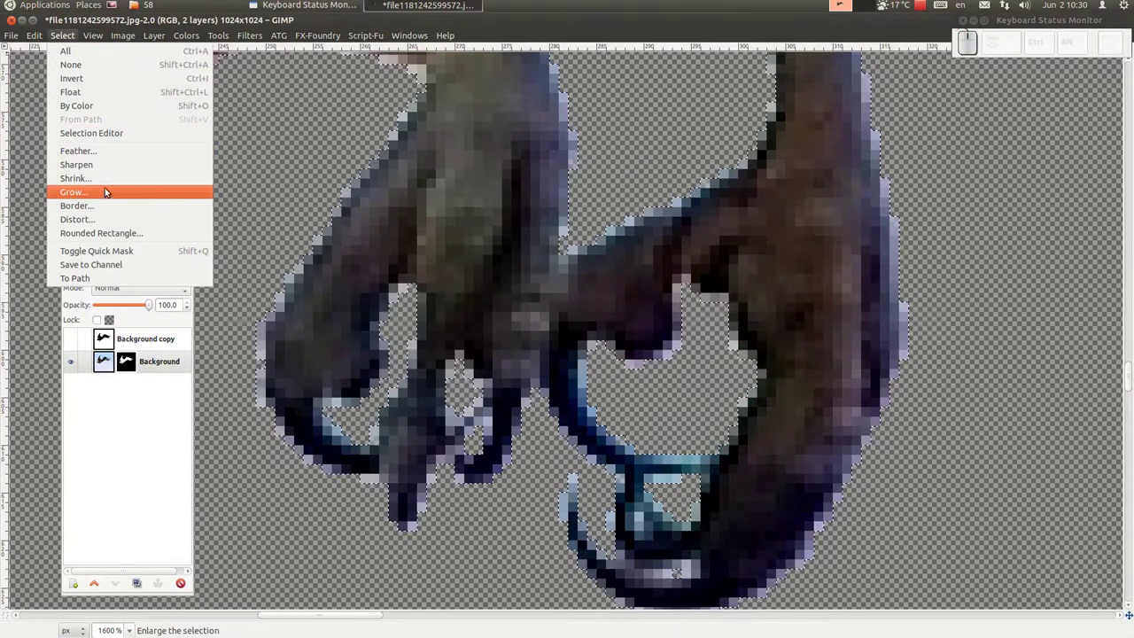
left_click(111, 189)
left_click(594, 345)
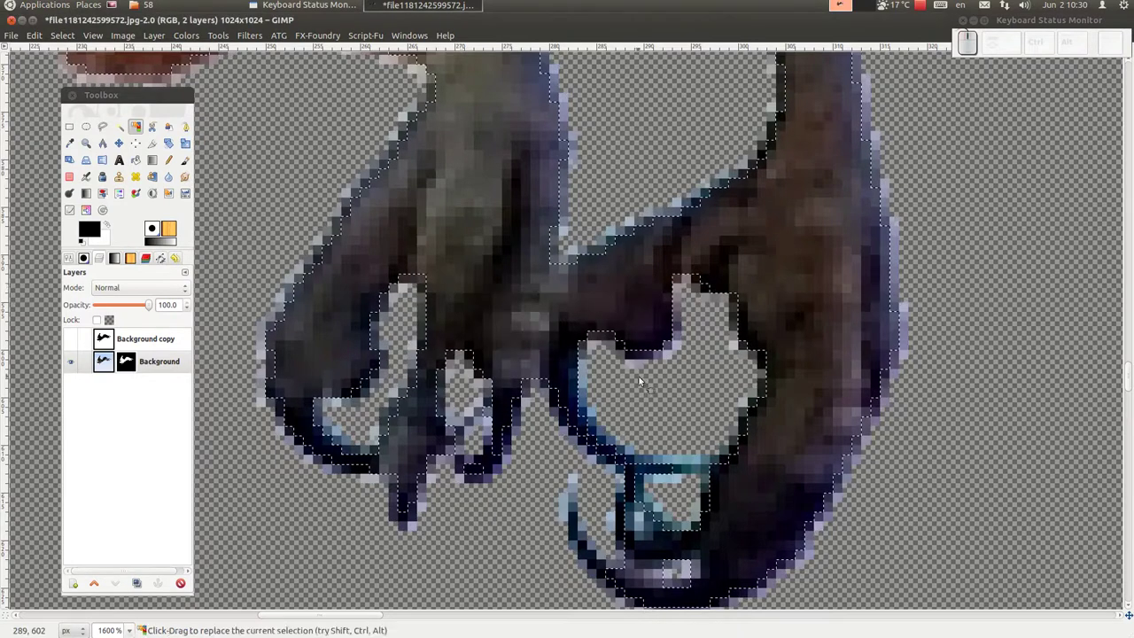
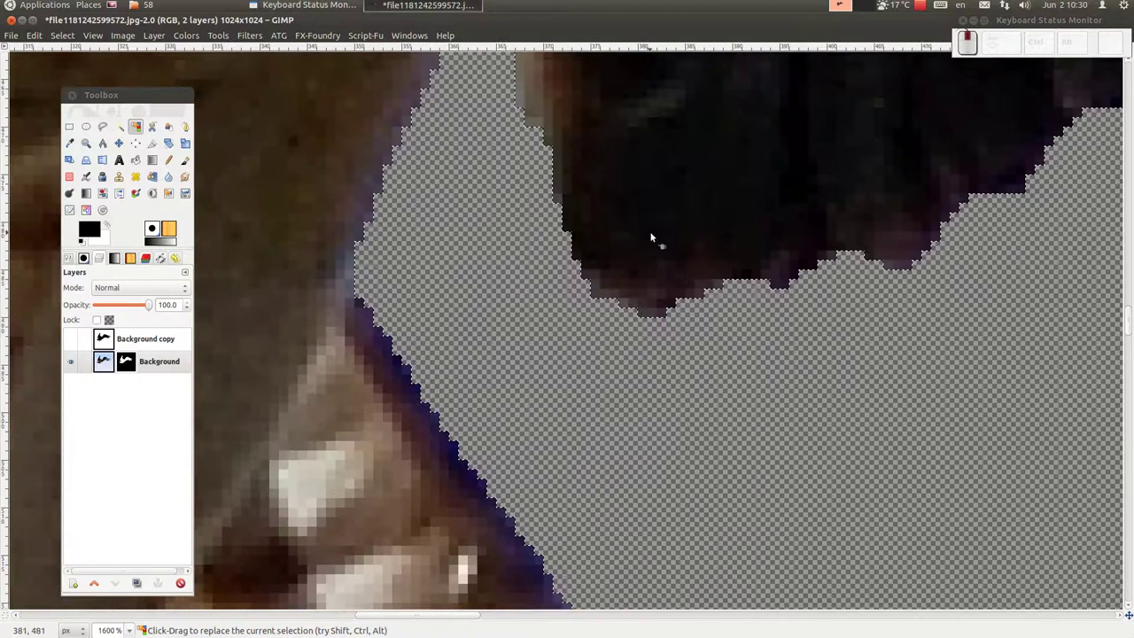
Pan along the wings, body and head to inspect the bluish fringe inside the grown selection.
scroll("up", 3)
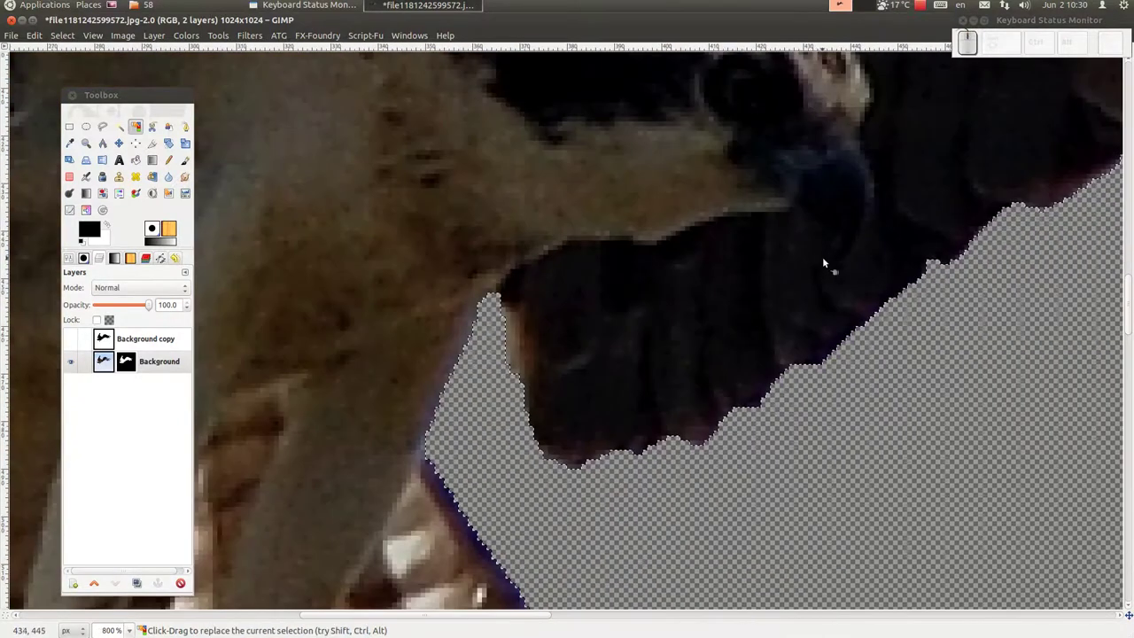
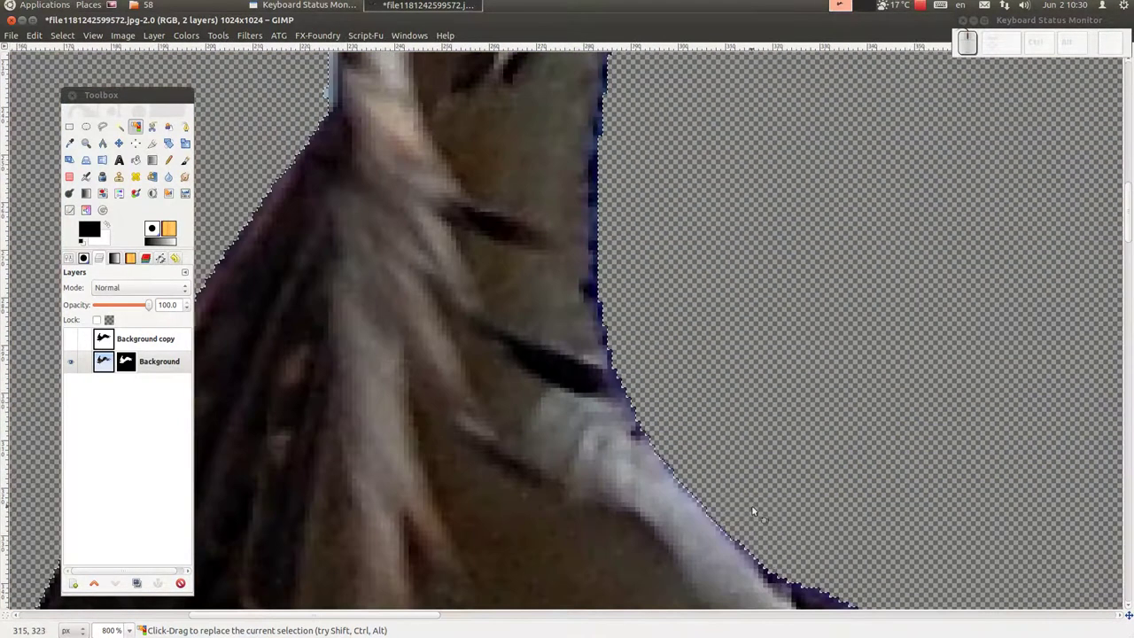
middle_click(622, 210)
left_click(724, 537)
middle_click(724, 538)
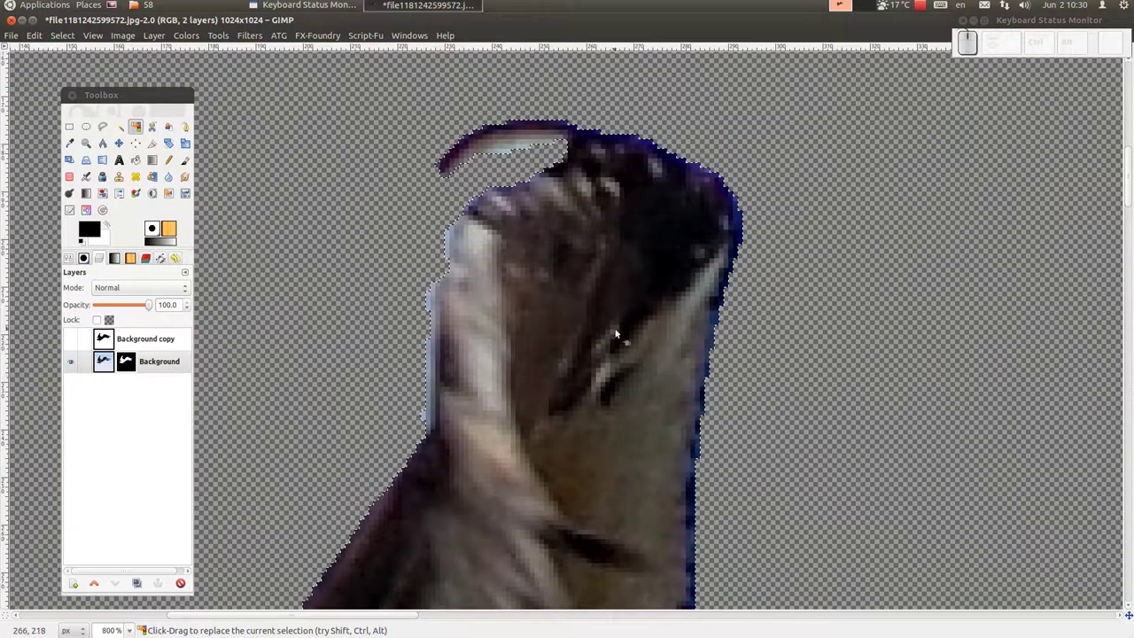
middle_click(695, 198)
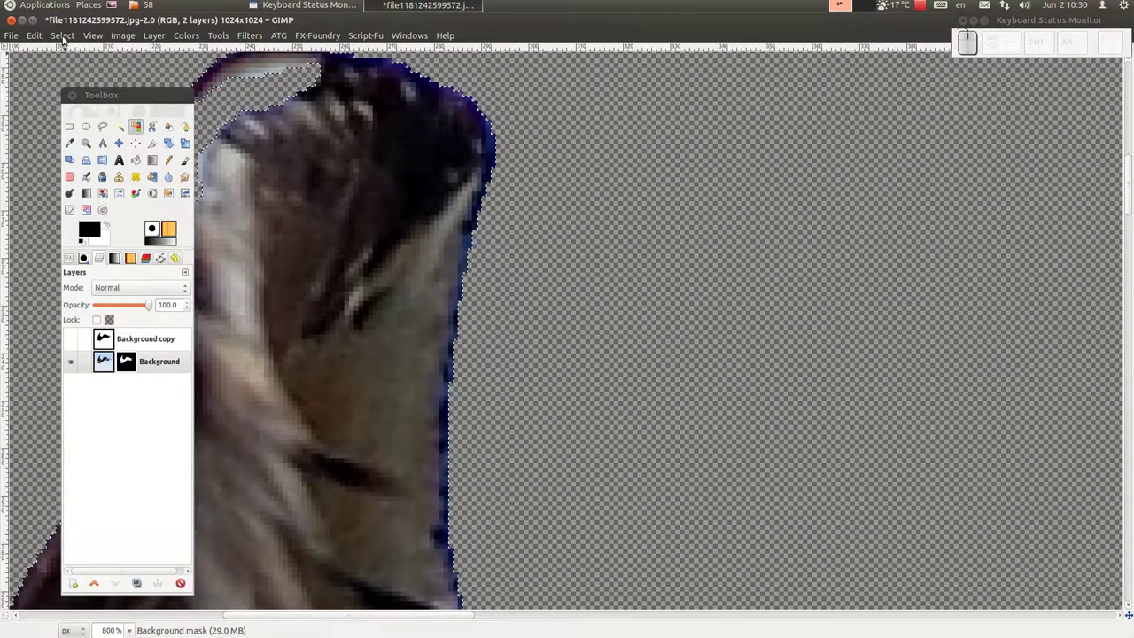
Clear the selection with Select > None so the cut-out osprey shows without an outline.
left_click(74, 39)
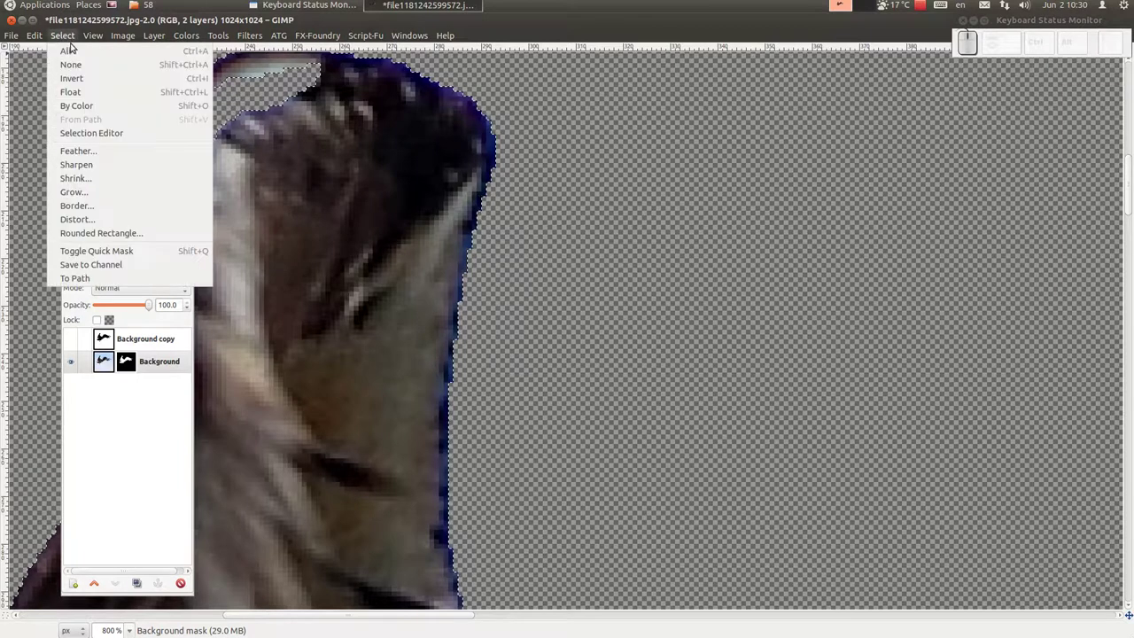
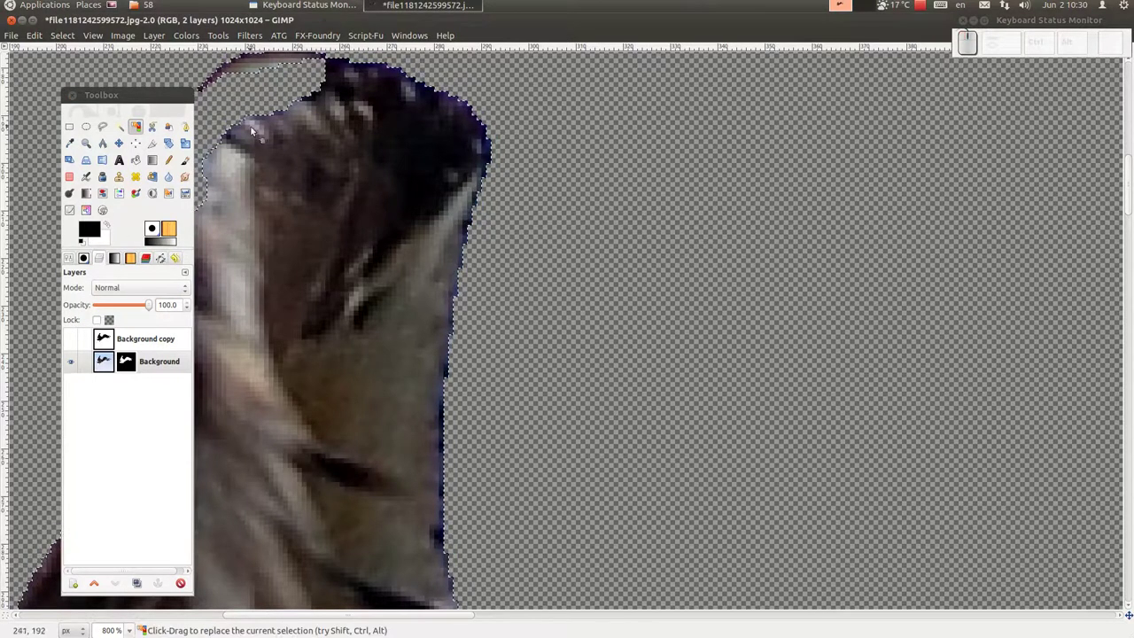
left_click(53, 37)
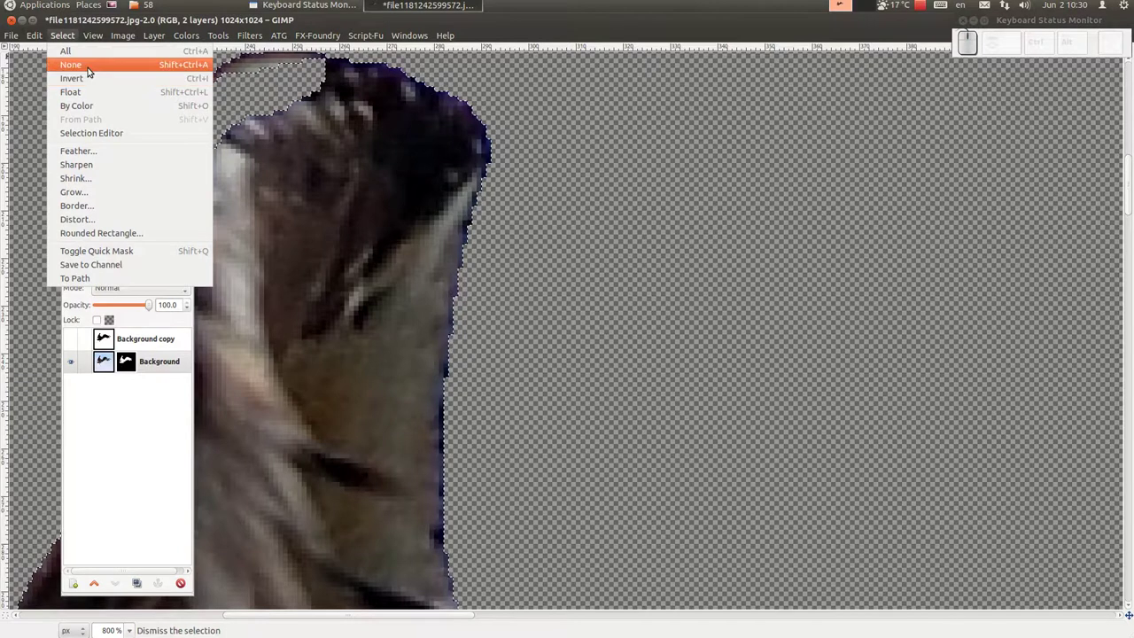
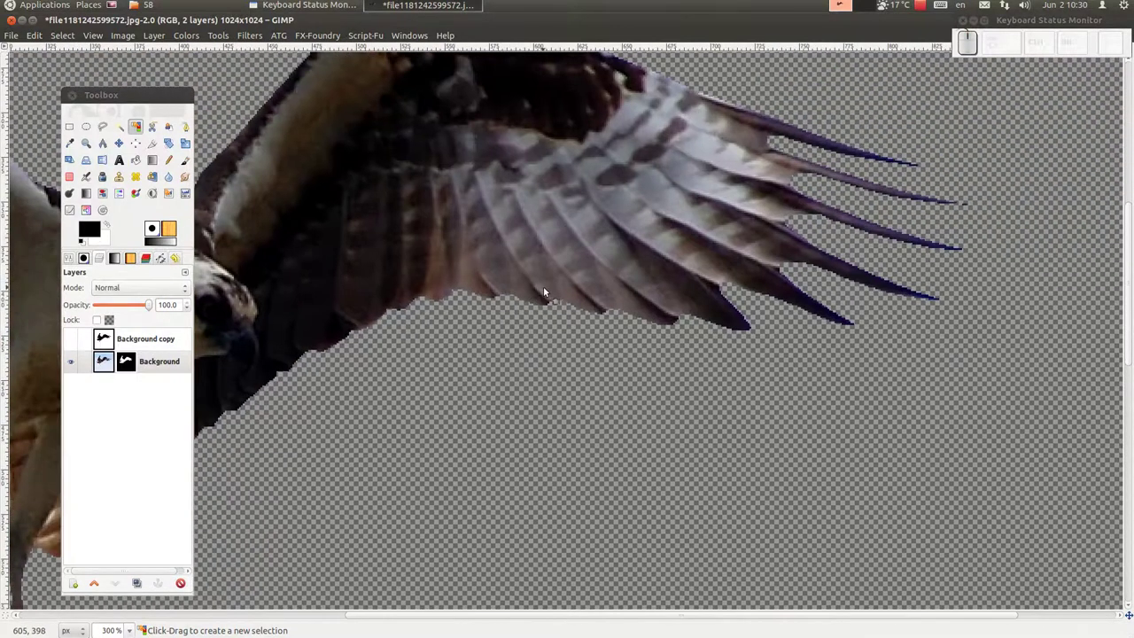
Pan and zoom to the osprey's talons to check the remaining dark edge fringe.
left_click_drag(332, 233, 535, 258)
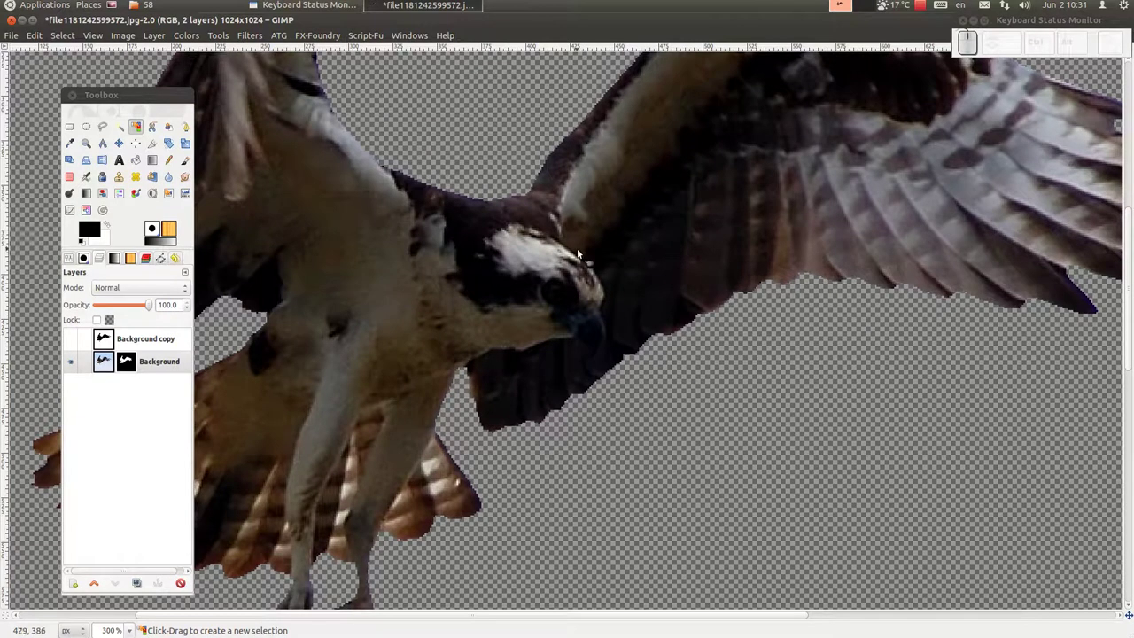
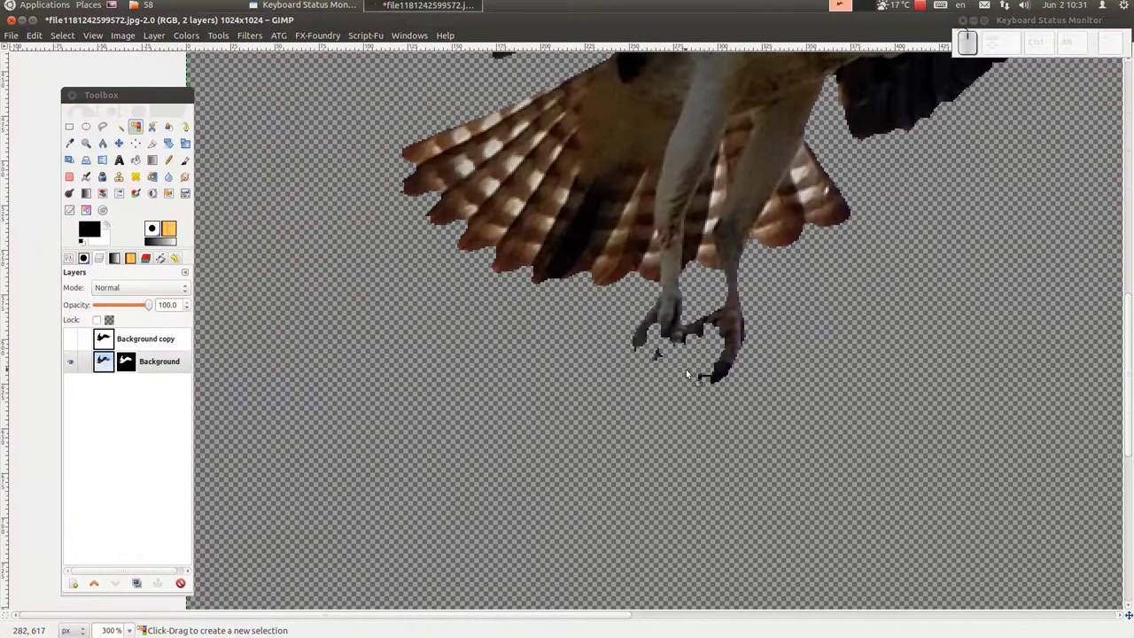
scroll("up", 3)
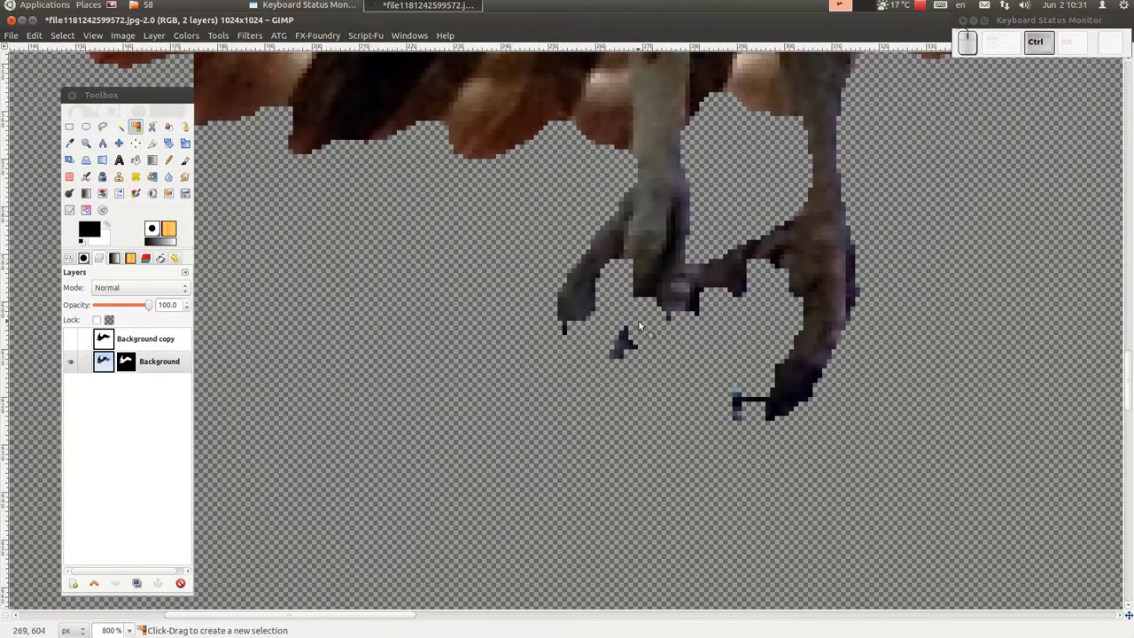
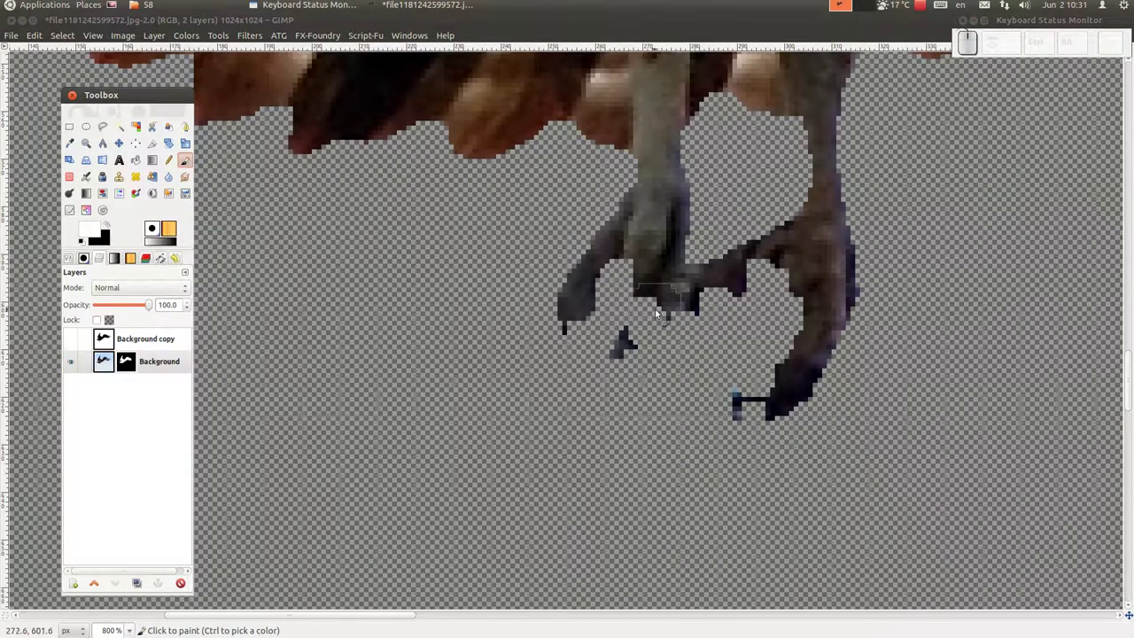
Paint white into the mask over the talon tips and lower talon areas to restore the cut-off claws.
left_click_drag(649, 304, 620, 383)
left_click_drag(621, 382, 764, 405)
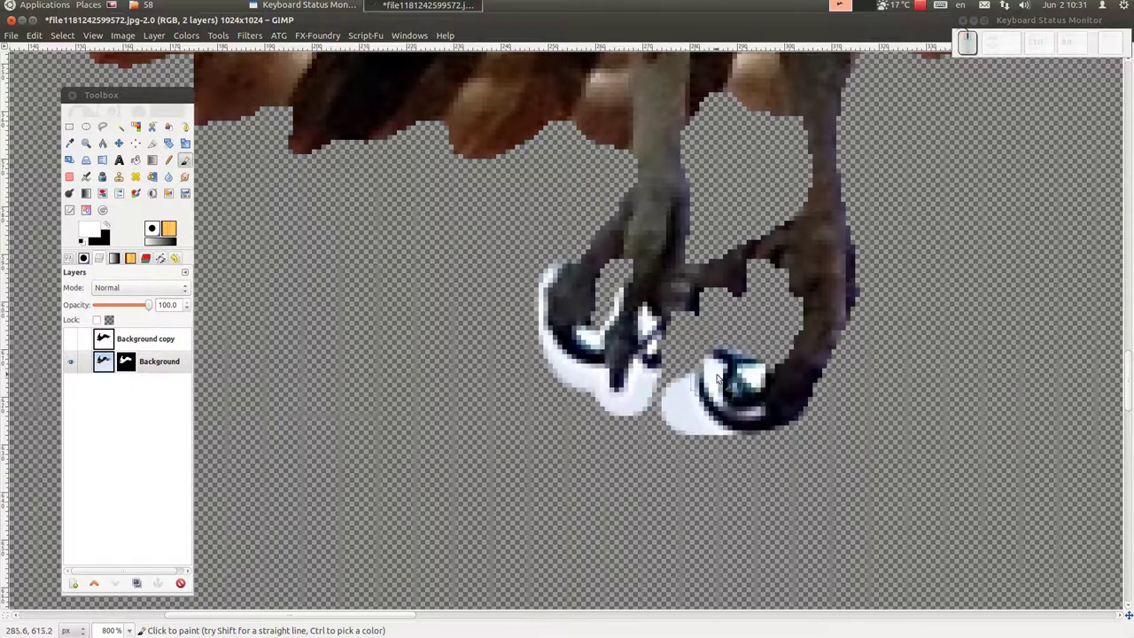
left_click(779, 373)
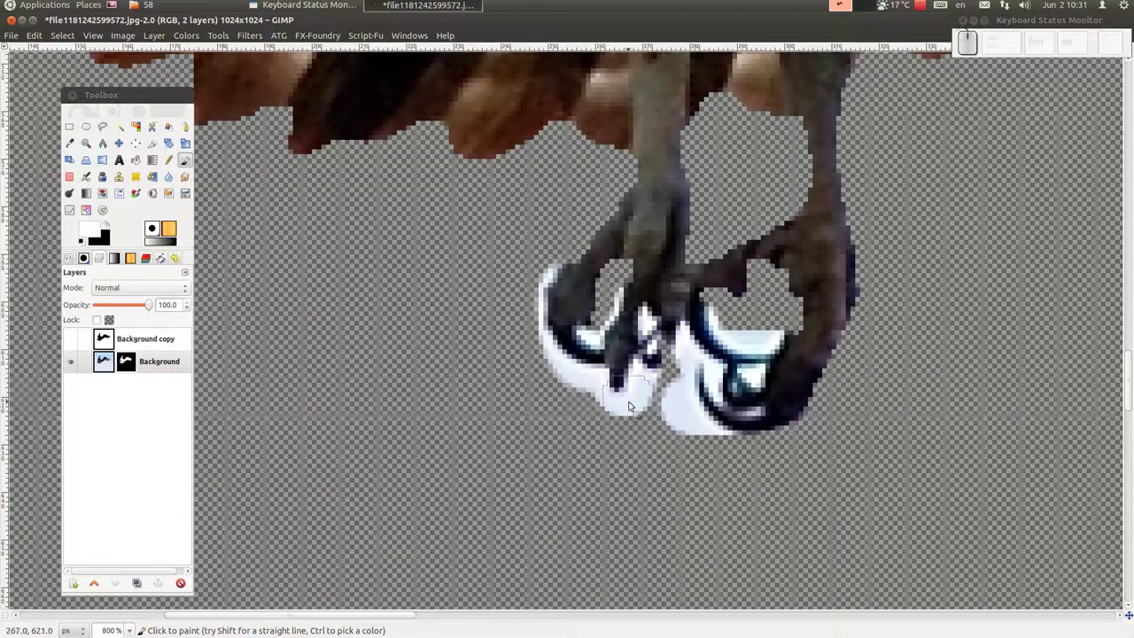
With black and the hard-edged Pencil at high zoom, paint out white pixels along the first talon edge.
key("x")
scroll("up", 3)
left_click_drag(454, 393, 393, 341)
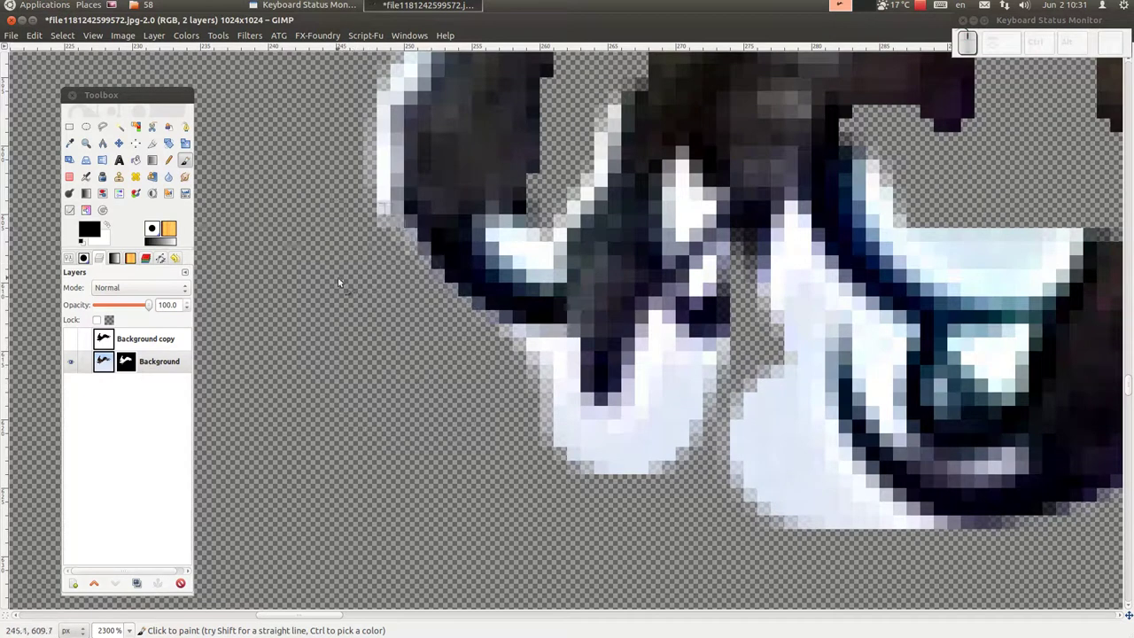
key("ctrl+z")
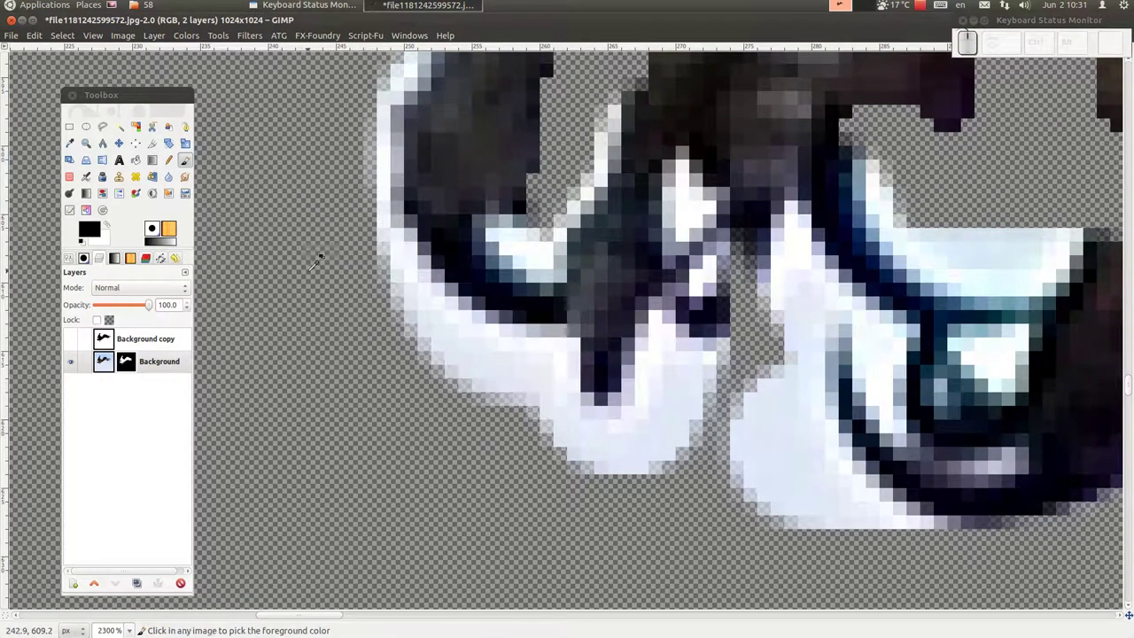
left_click(178, 159)
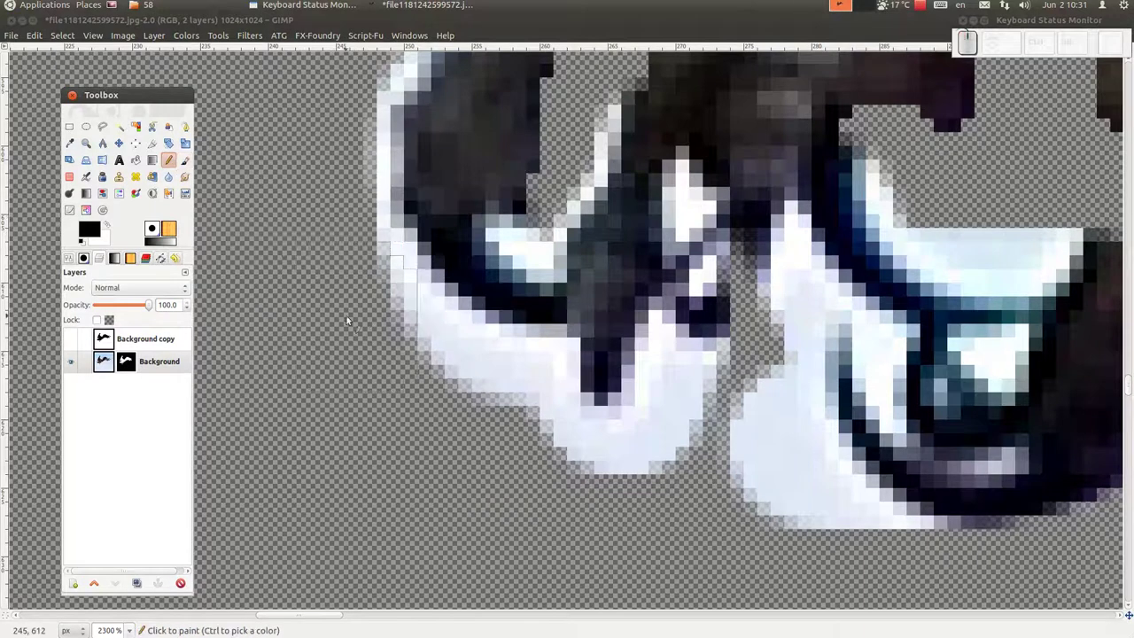
key("[")
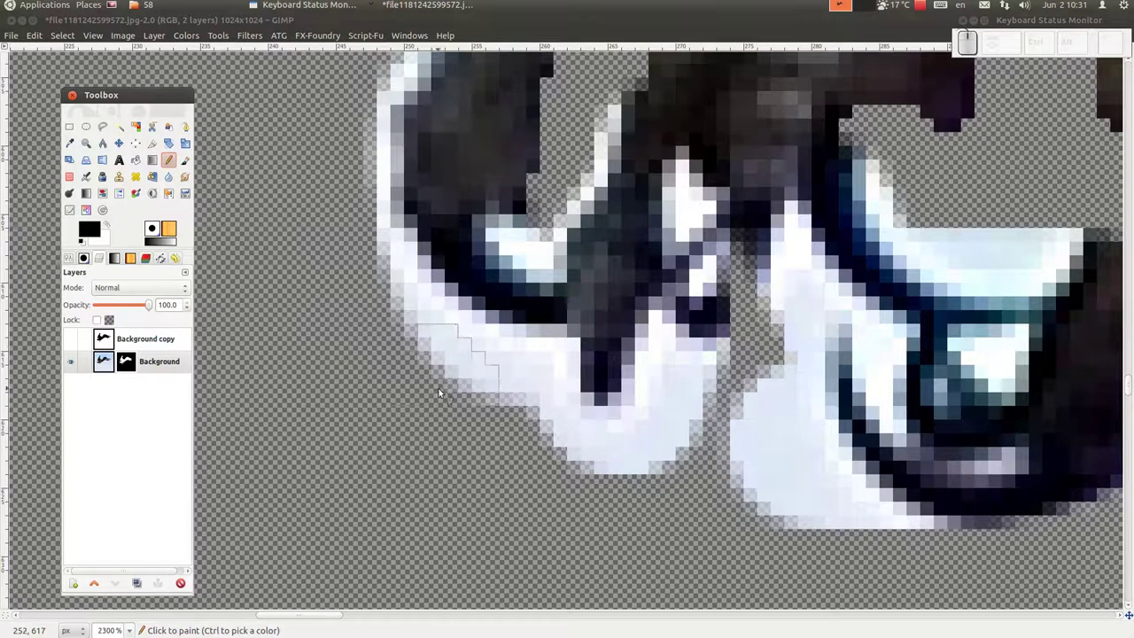
left_click_drag(458, 376, 480, 374)
left_click(481, 378)
Mask out the white fringe along the claw edge and the patches under the left talon.
left_click_drag(361, 248, 339, 154)
key("[")
left_click(387, 142)
middle_click(386, 141)
left_click(340, 460)
left_click_drag(318, 438, 326, 557)
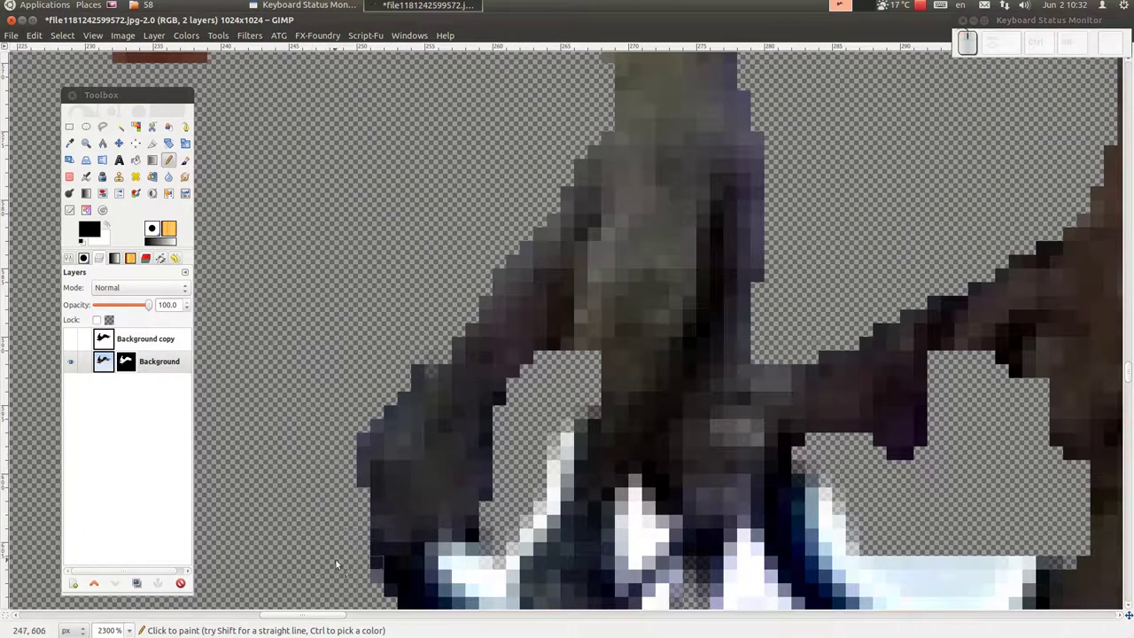
middle_click(551, 486)
left_click_drag(477, 509, 394, 407)
key("[")
left_click_drag(396, 404, 378, 391)
key("[")
left_click_drag(372, 384, 405, 378)
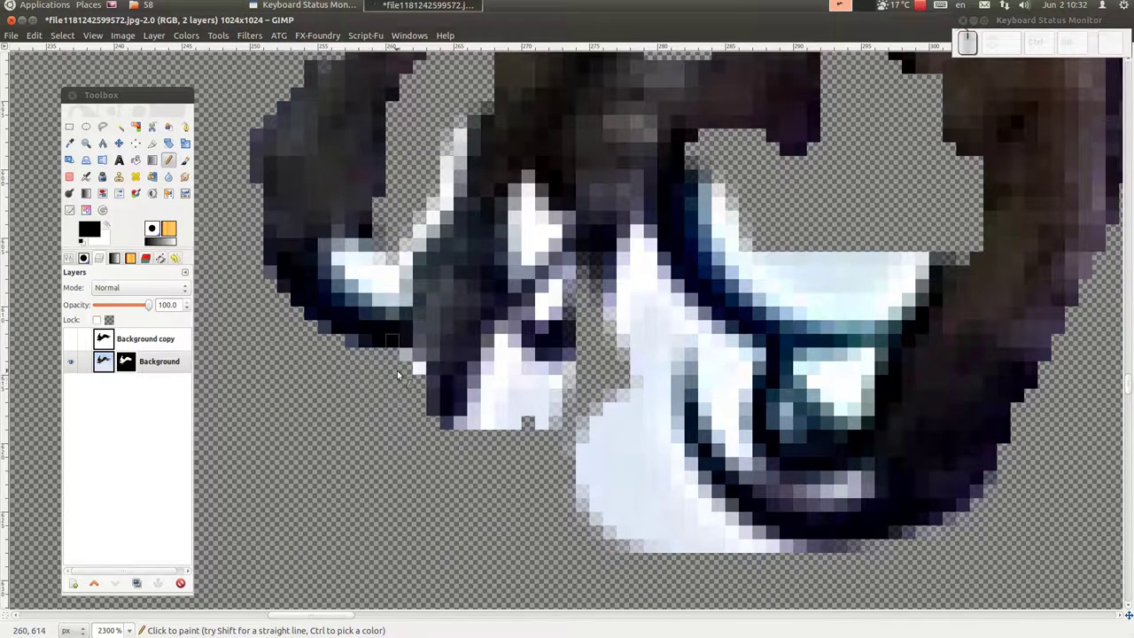
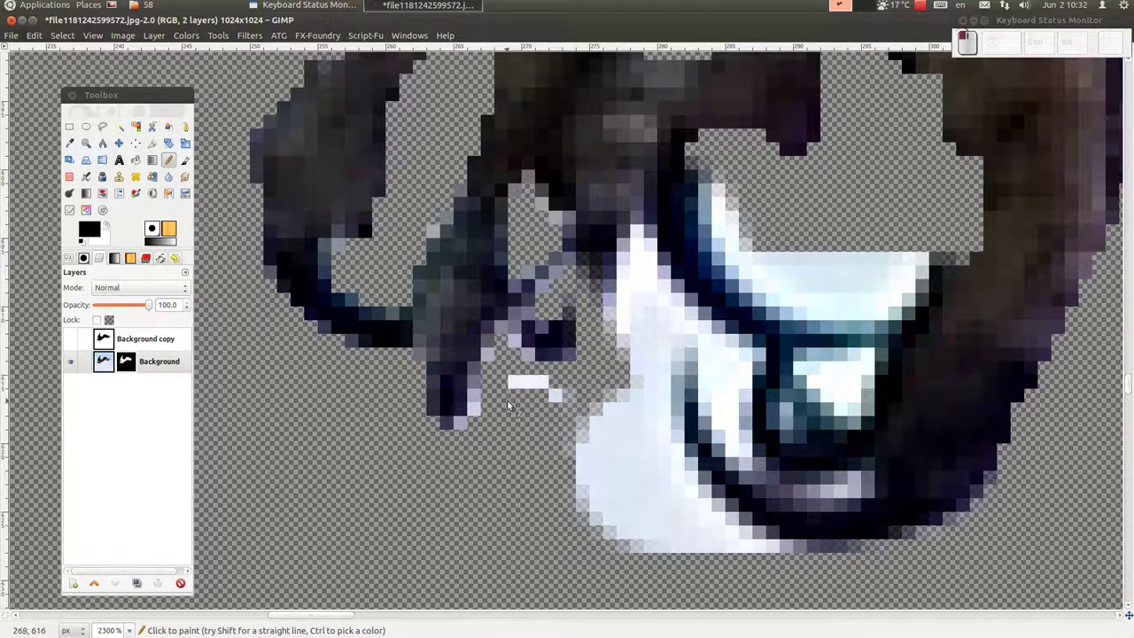
Hide the white background and stray white pixels around the right talon and claw.
left_click_drag(552, 392, 597, 436)
left_click_drag(595, 430, 582, 439)
key("]")
left_click_drag(582, 436, 771, 574)
left_click_drag(772, 575, 845, 567)
key("[")
left_click_drag(861, 568, 902, 551)
left_click(902, 551)
left_click(942, 536)
left_click(977, 524)
left_click(971, 527)
left_click(977, 512)
left_click(991, 500)
Paint out the remaining white inside the right talon curve and beneath the claws.
key("]")
key("[")
left_click_drag(730, 528, 706, 383)
left_click_drag(619, 331, 660, 295)
left_click(665, 287)
key("]")
key("[")
left_click_drag(685, 328, 451, 337)
left_click_drag(837, 371, 941, 237)
left_click_drag(962, 257, 743, 236)
key("]")
middle_click(742, 236)
left_click_drag(744, 240, 824, 239)
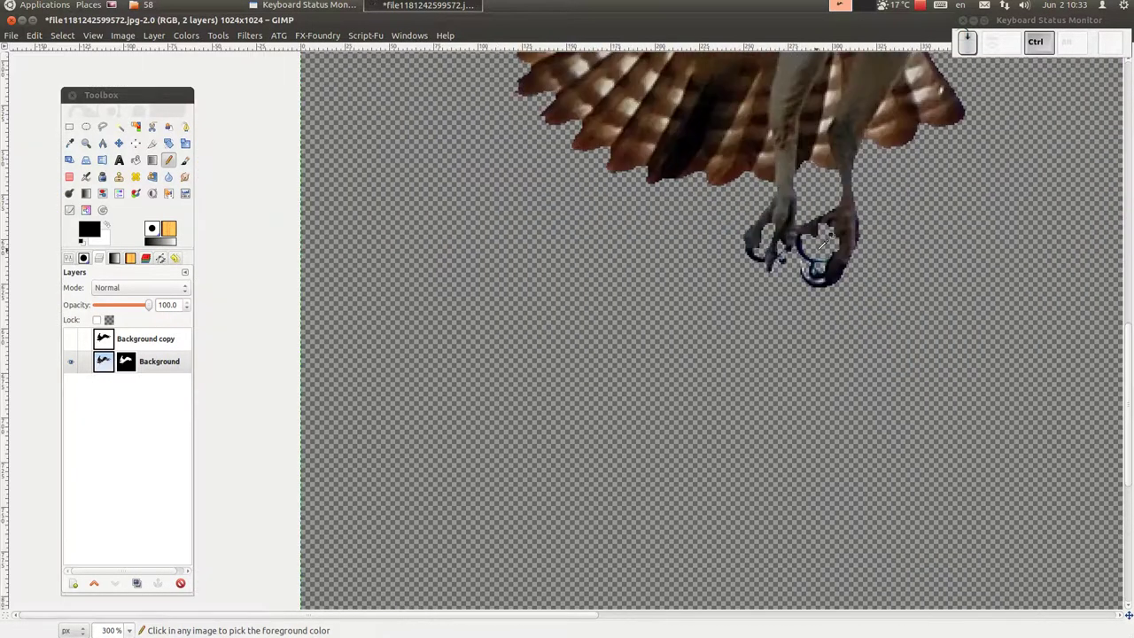
scroll("down", 3)
scroll("up", 3)
left_click_drag(567, 289, 592, 215)
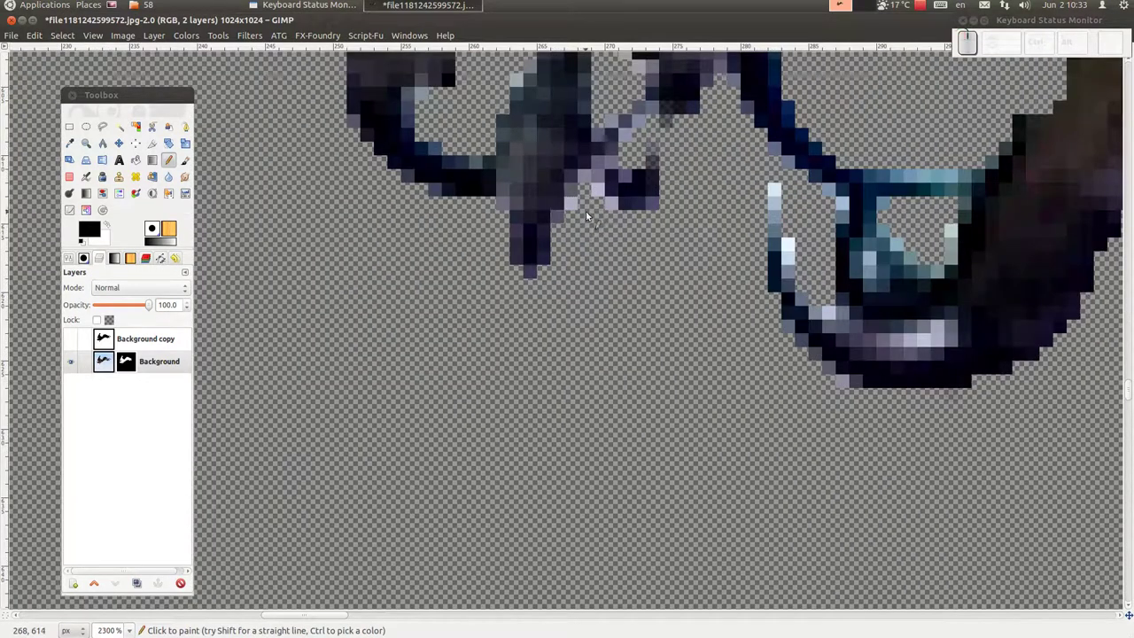
scroll("down", 3)
key("[")
left_click_drag(809, 310, 810, 275)
scroll("down", 3)
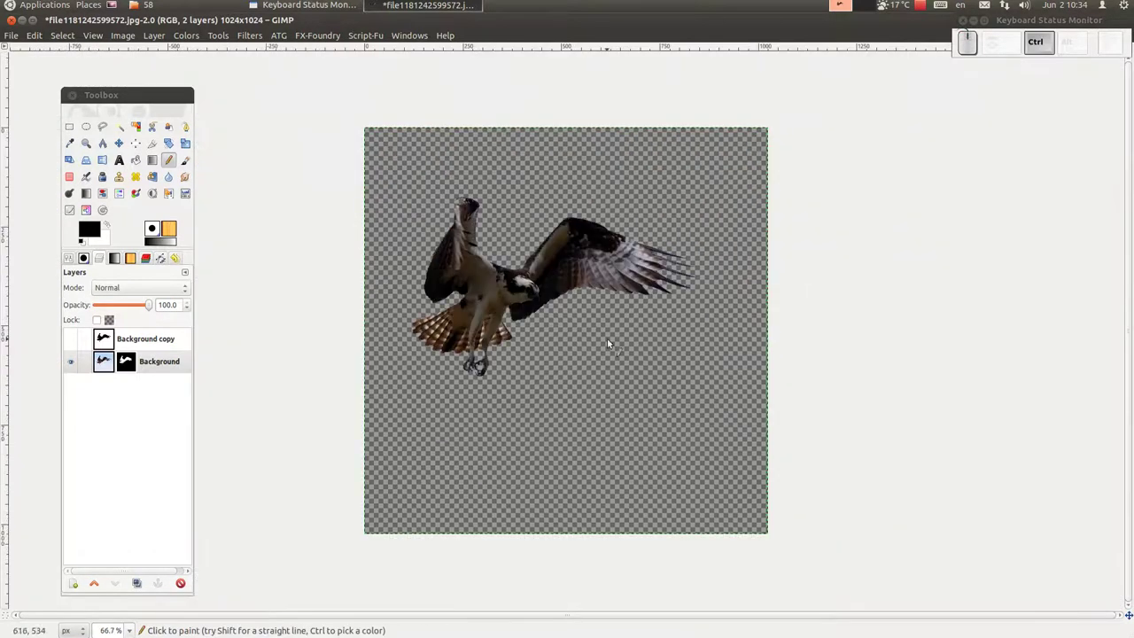
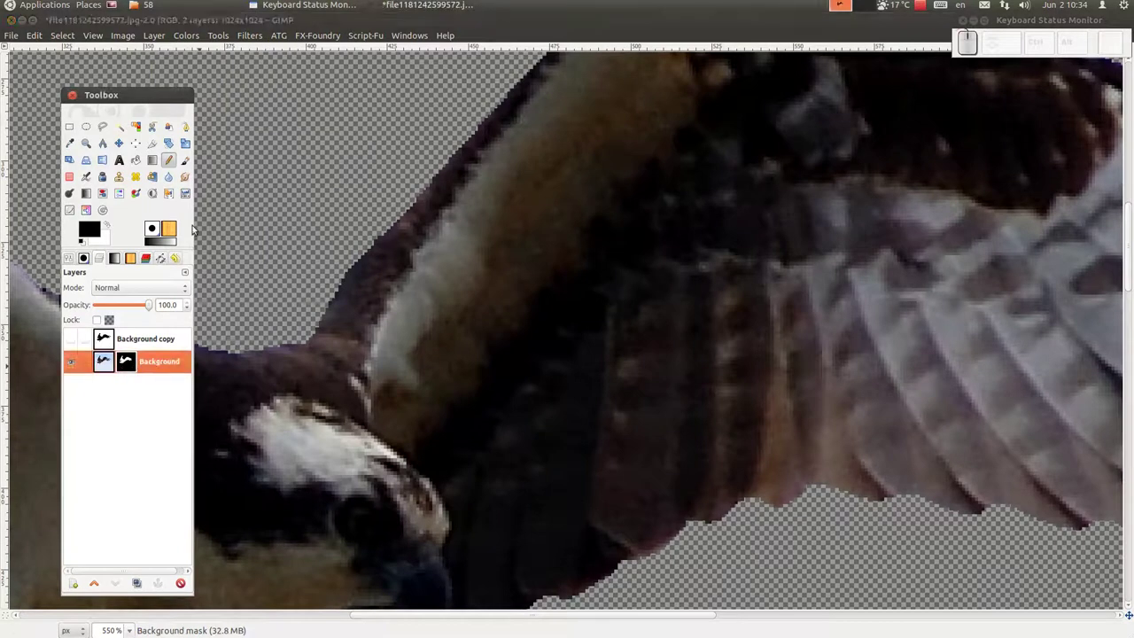
Apply a Gaussian Blur of radius 1.0 to the layer mask and zoom out to the full image.
left_click(248, 41)
left_click(465, 143)
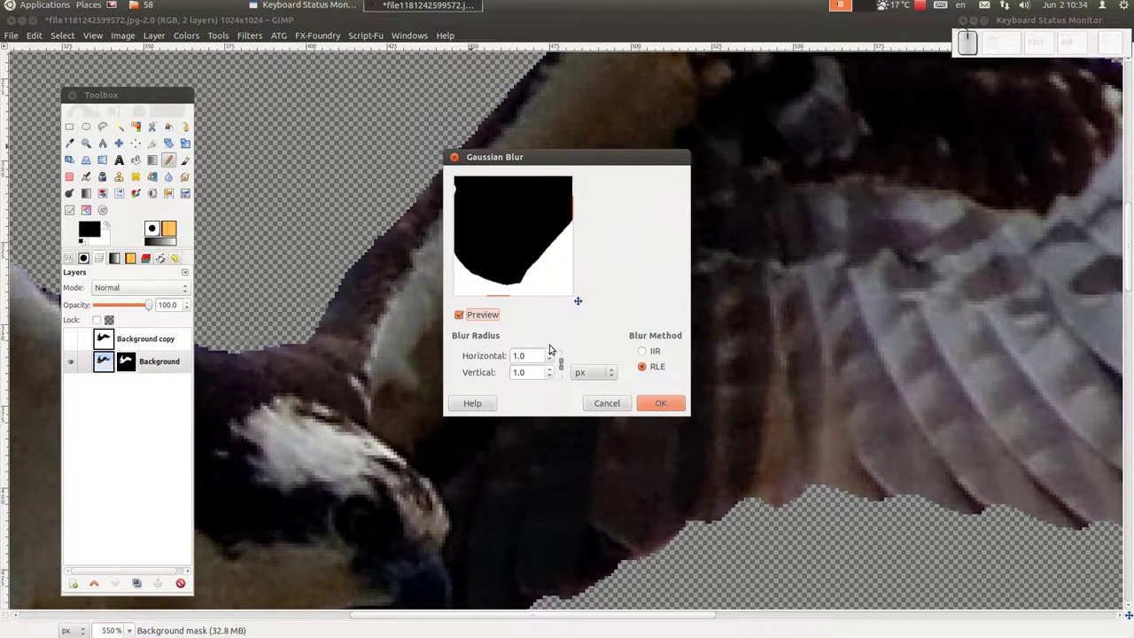
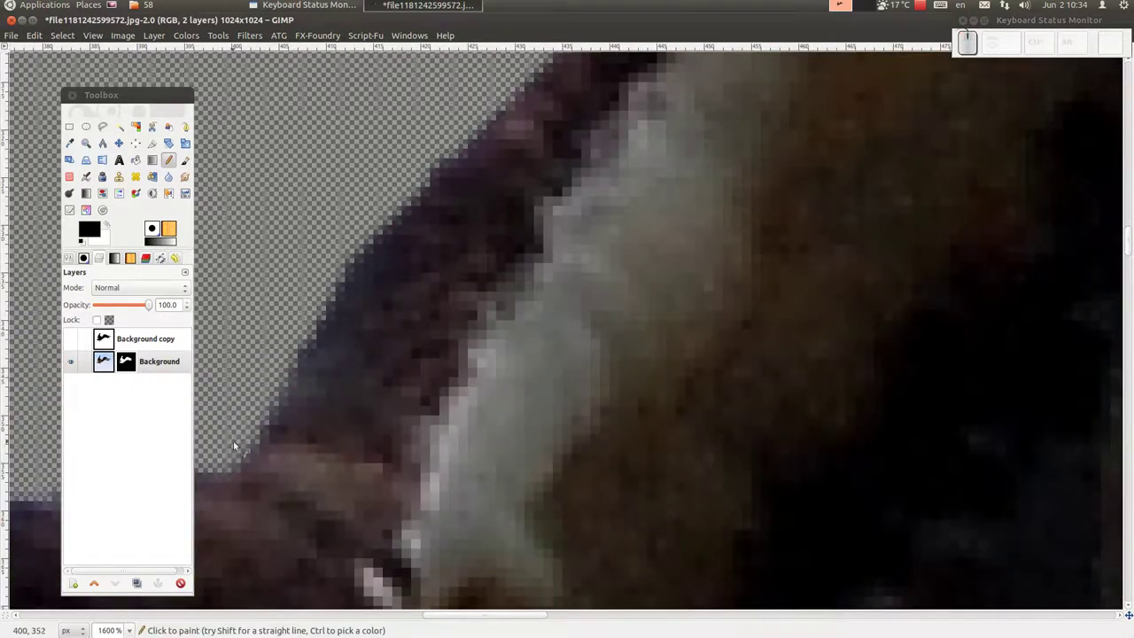
scroll("down", 3)
scroll("down", 3)
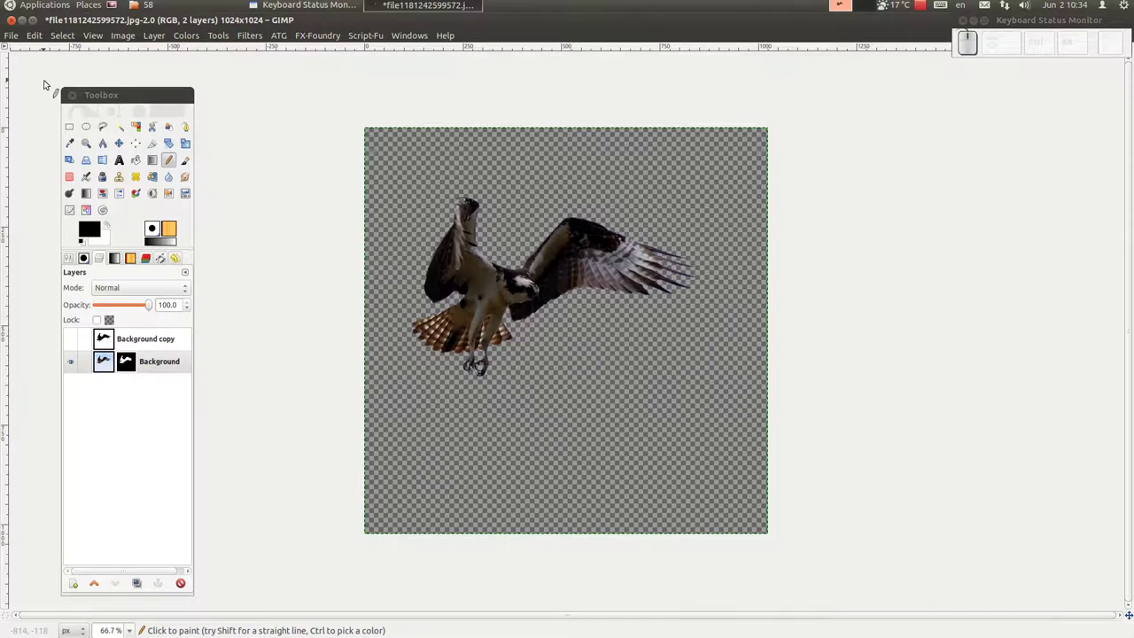
Save the osprey cutout as an XCF project file via Save As.
left_click_drag(11, 36, 26, 88)
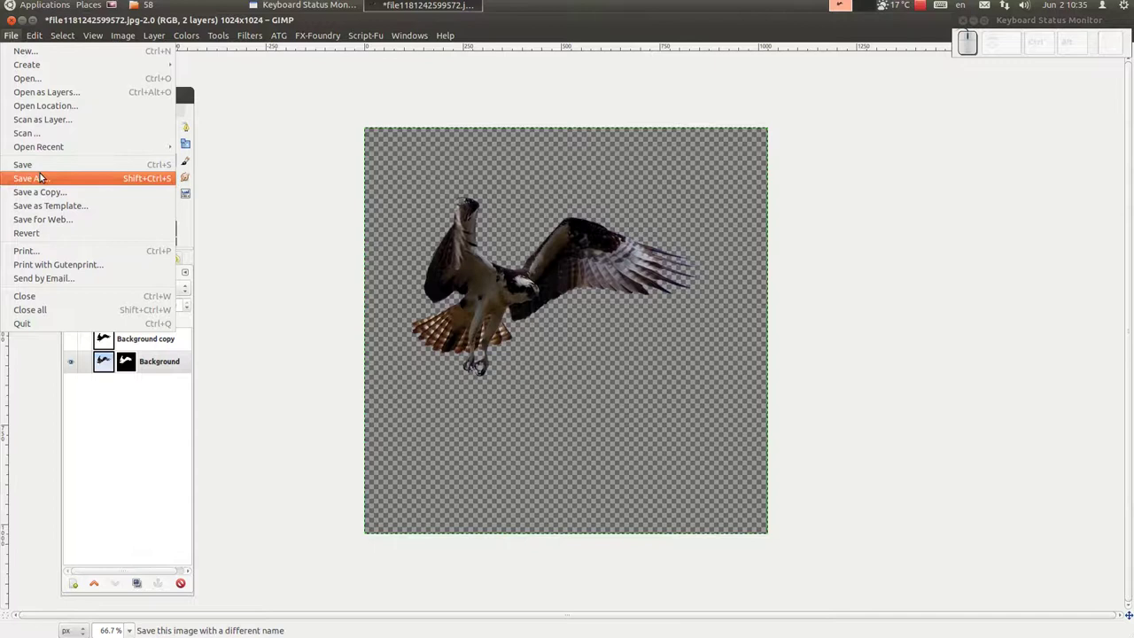
left_click(46, 177)
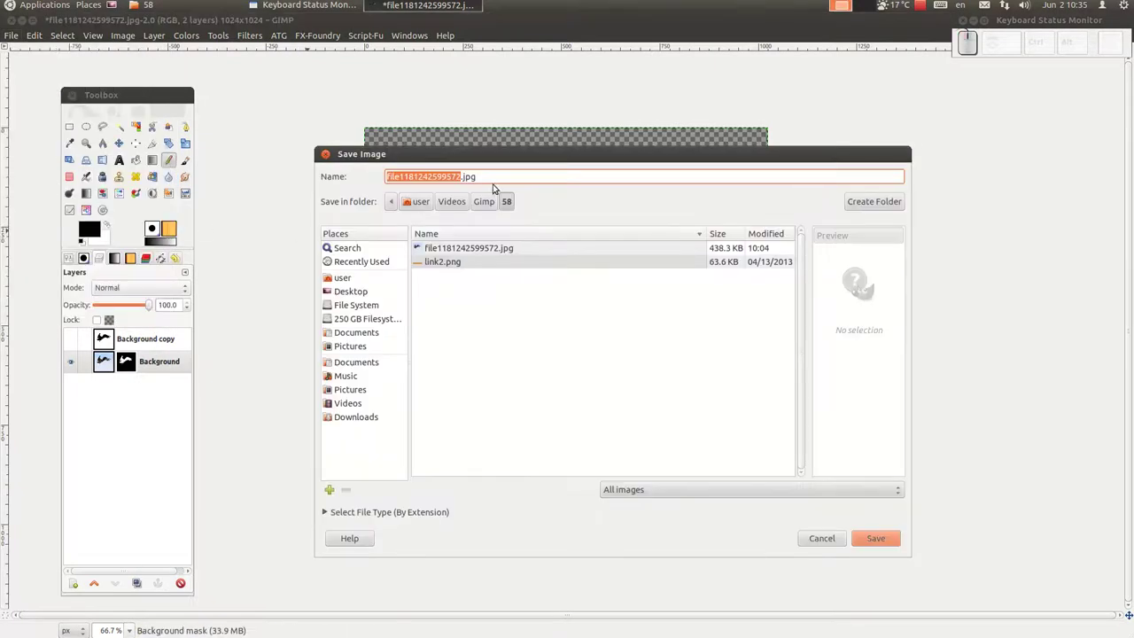
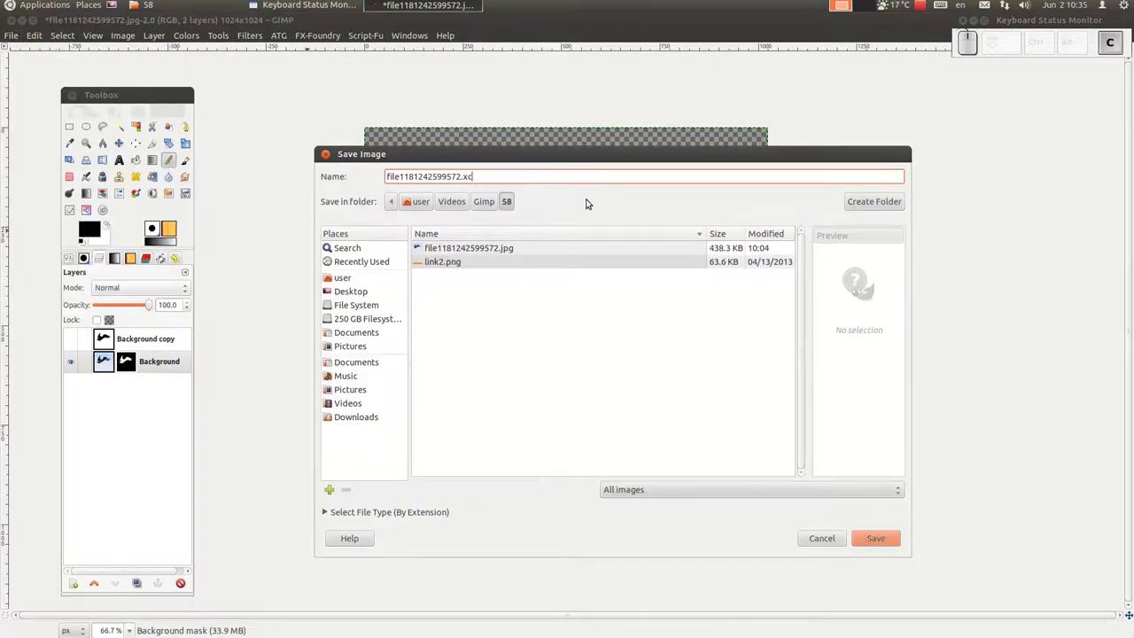
key("f")
key("Return")
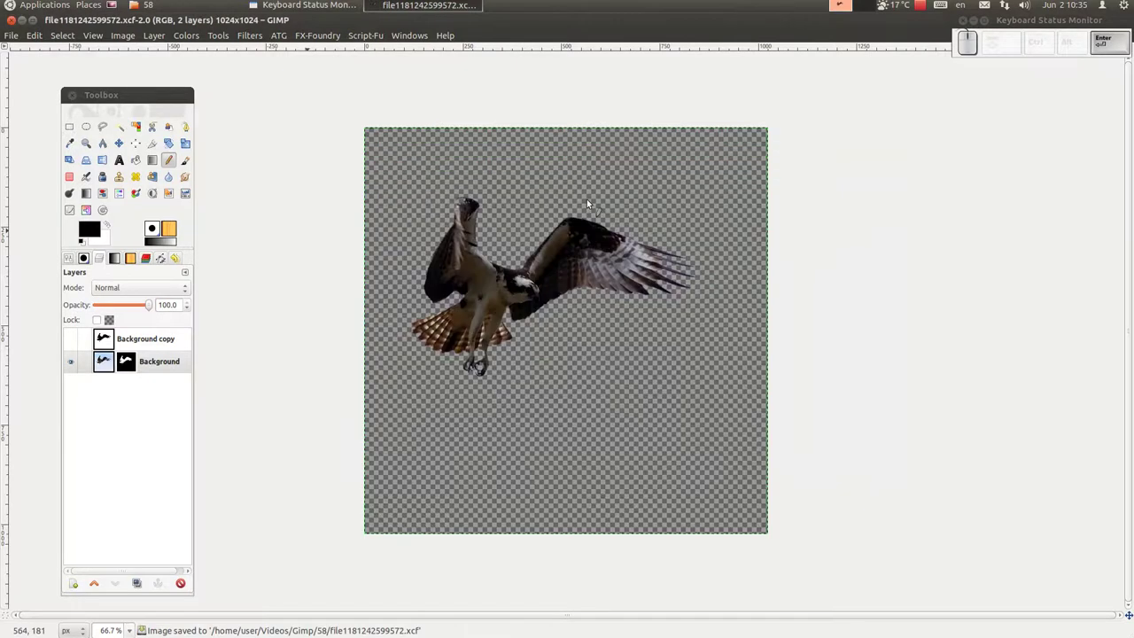
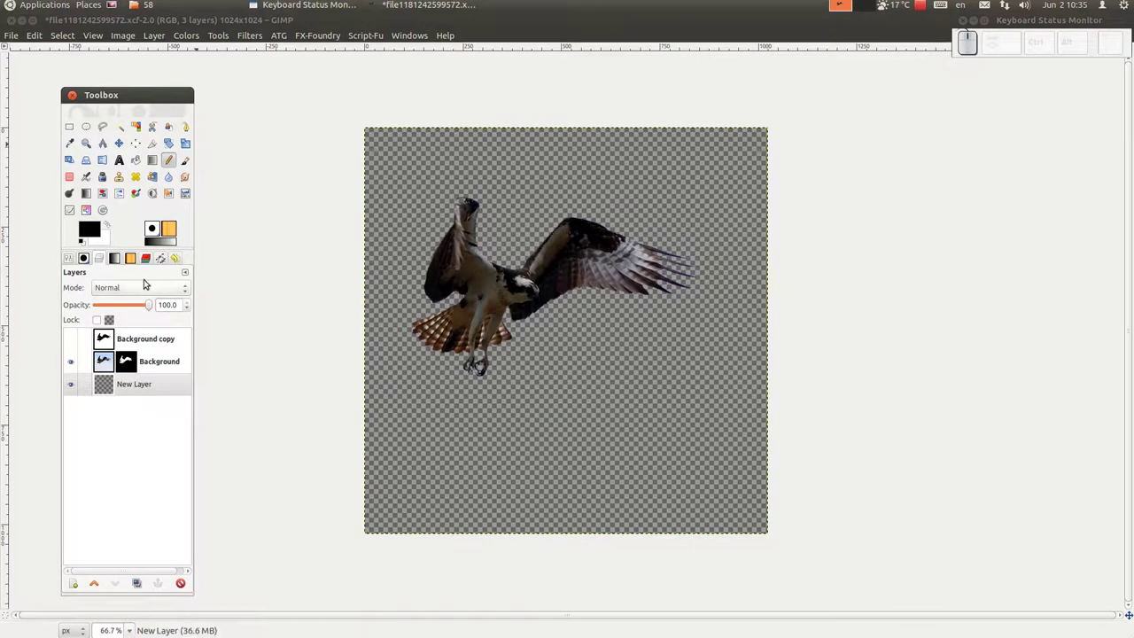
Choose the Blue Green gradient in the Gradients dock for gradient filling.
left_click_drag(116, 257, 130, 189)
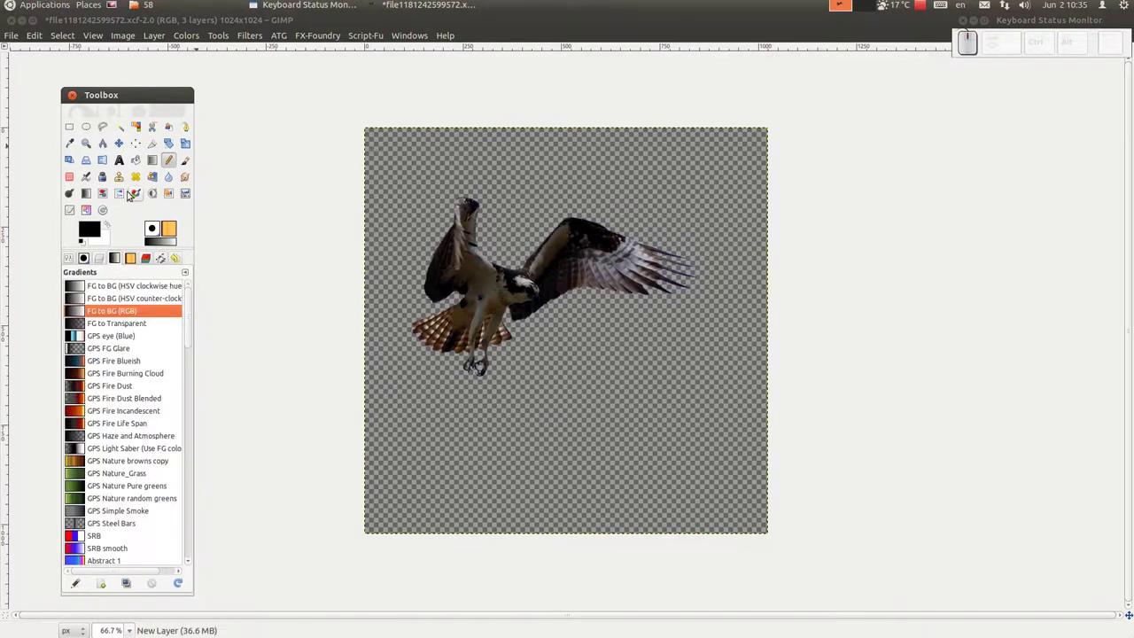
scroll("down", 3)
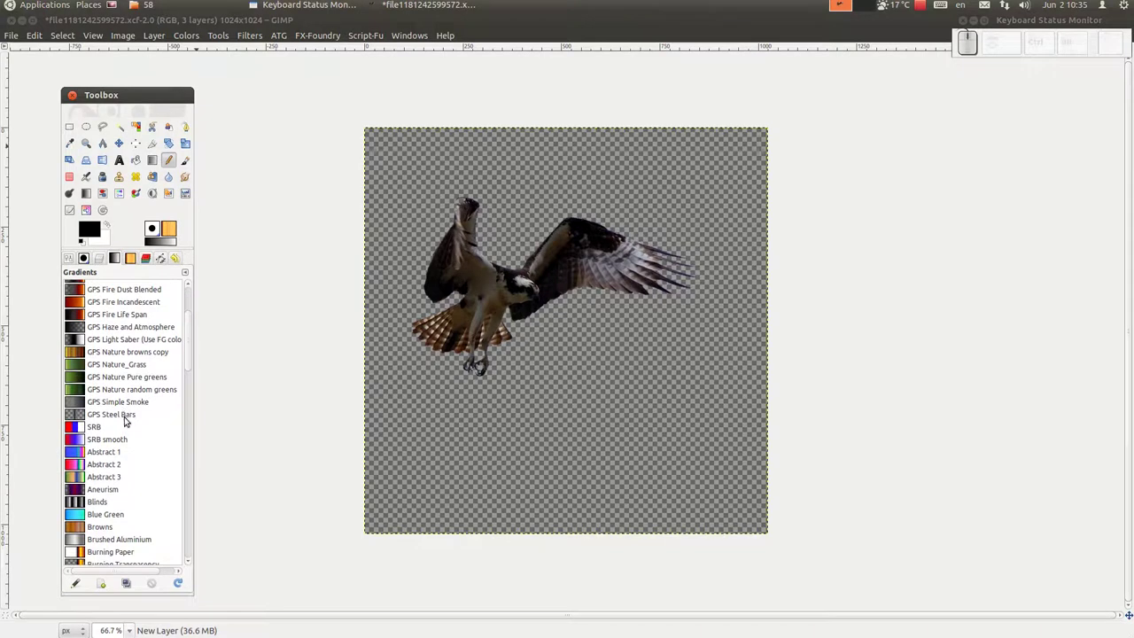
scroll("down", 3)
scroll("down", 3)
scroll("down", 3)
scroll("down", 3)
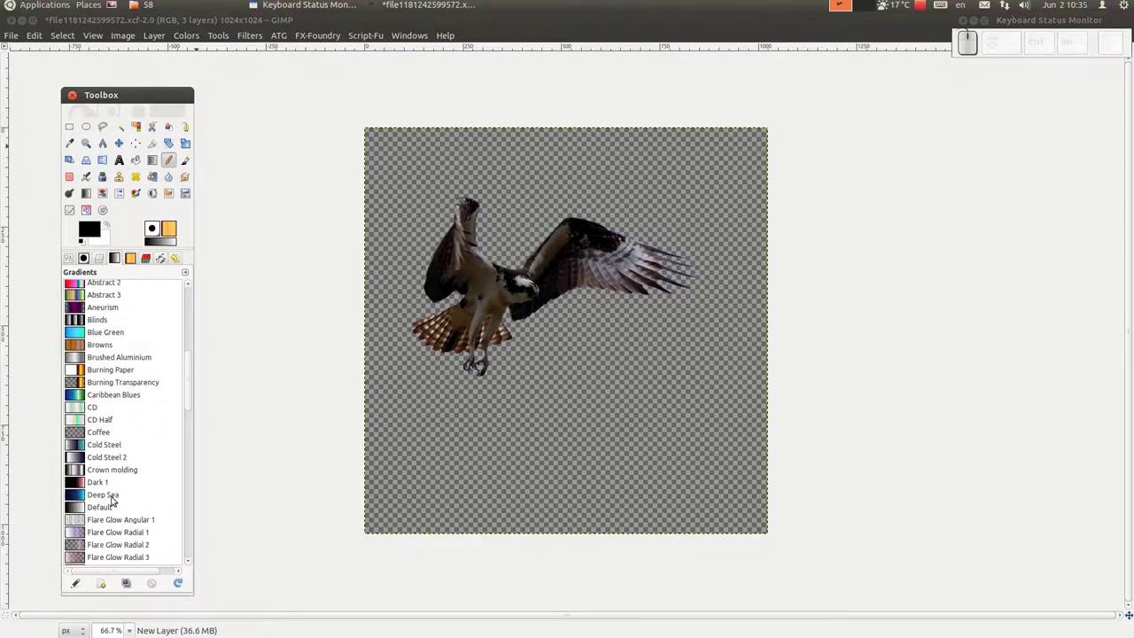
scroll("up", 3)
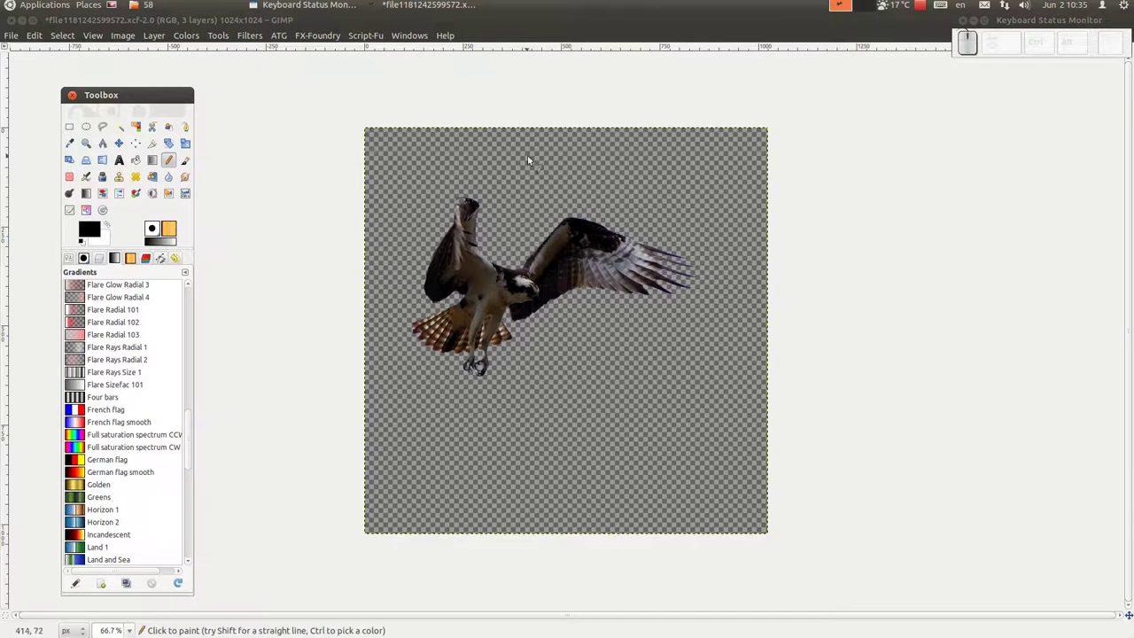
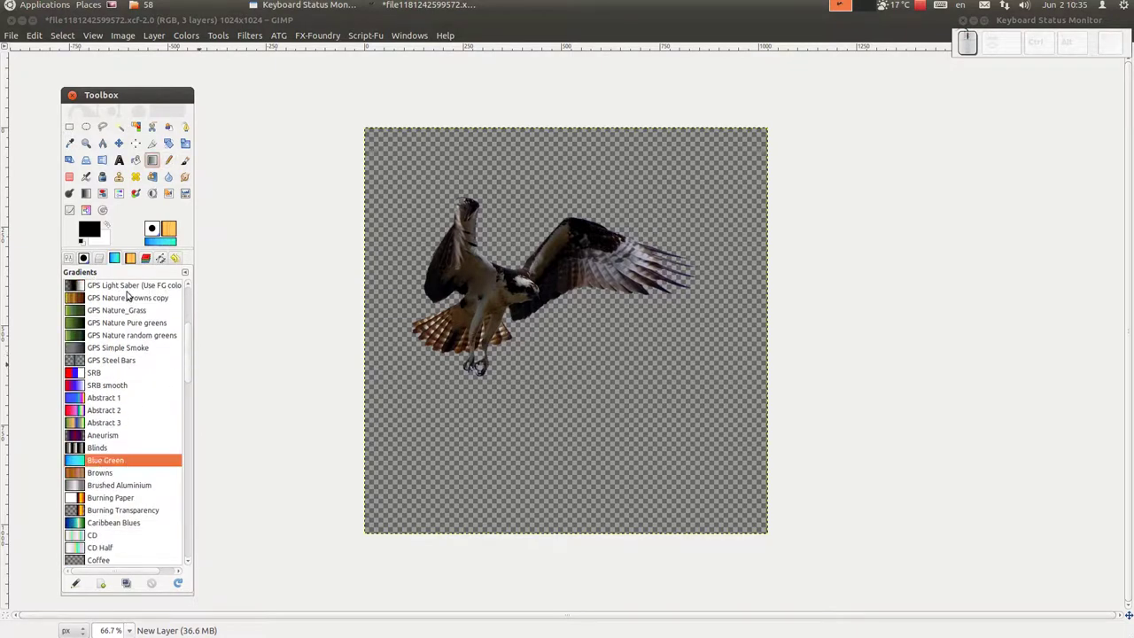
left_click(146, 164)
left_click(158, 157)
Fill the bottom New Layer with the gradient from top to bottom, blue above fading to green.
left_click(108, 252)
left_click(151, 395)
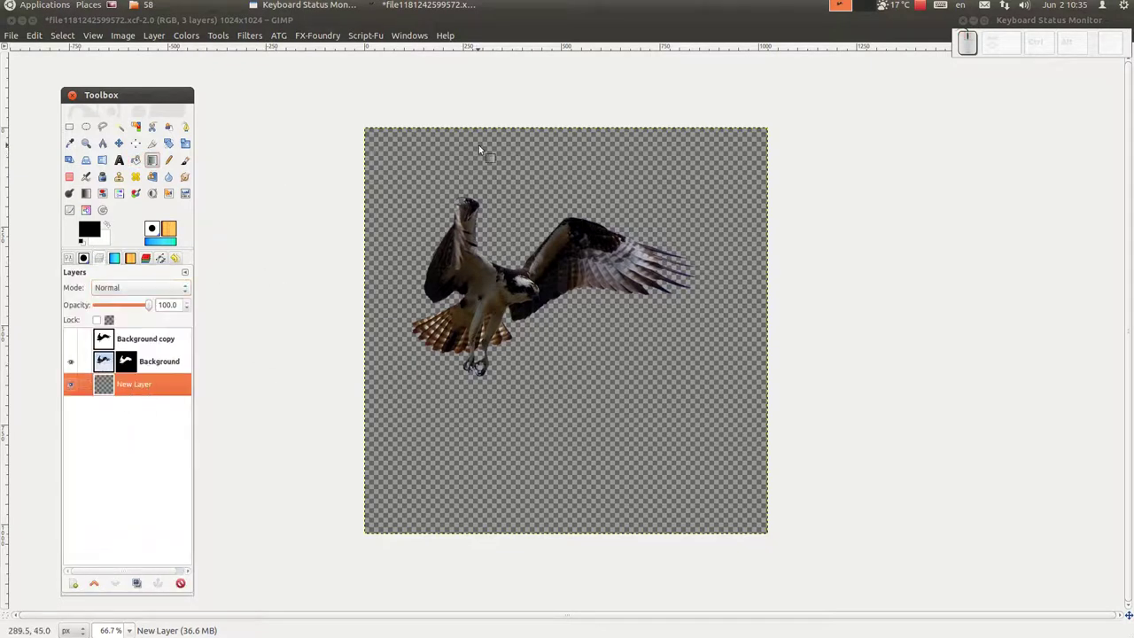
left_click_drag(499, 219, 553, 587)
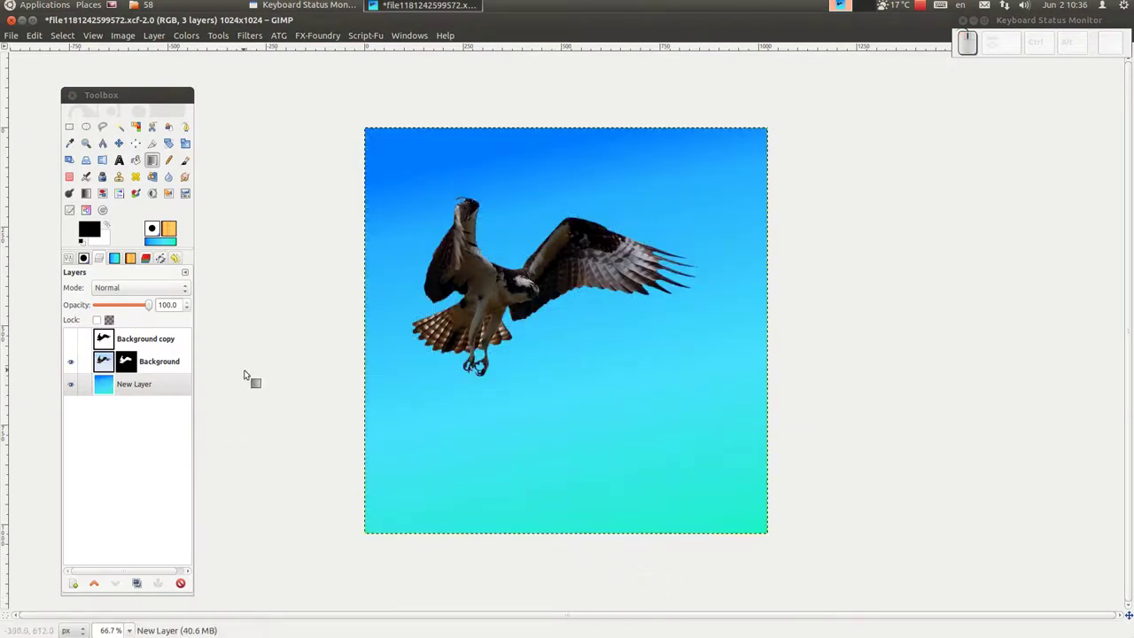
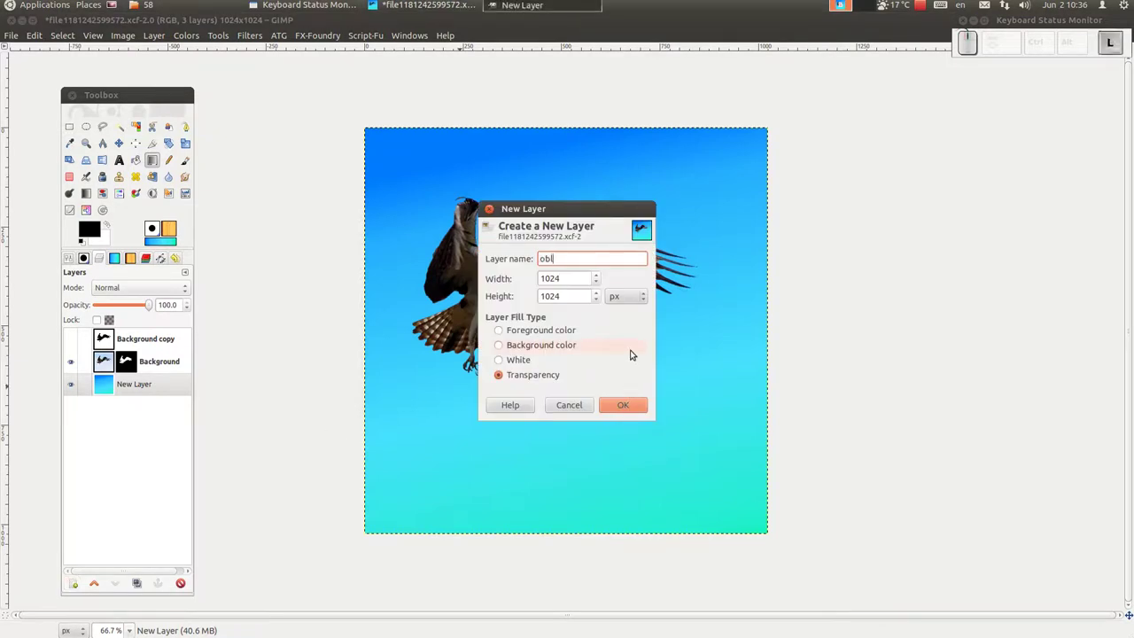
Create the transparent layer 'oblaci', rename the gradient layer 'nebo', and make oblaci active.
key("Return")
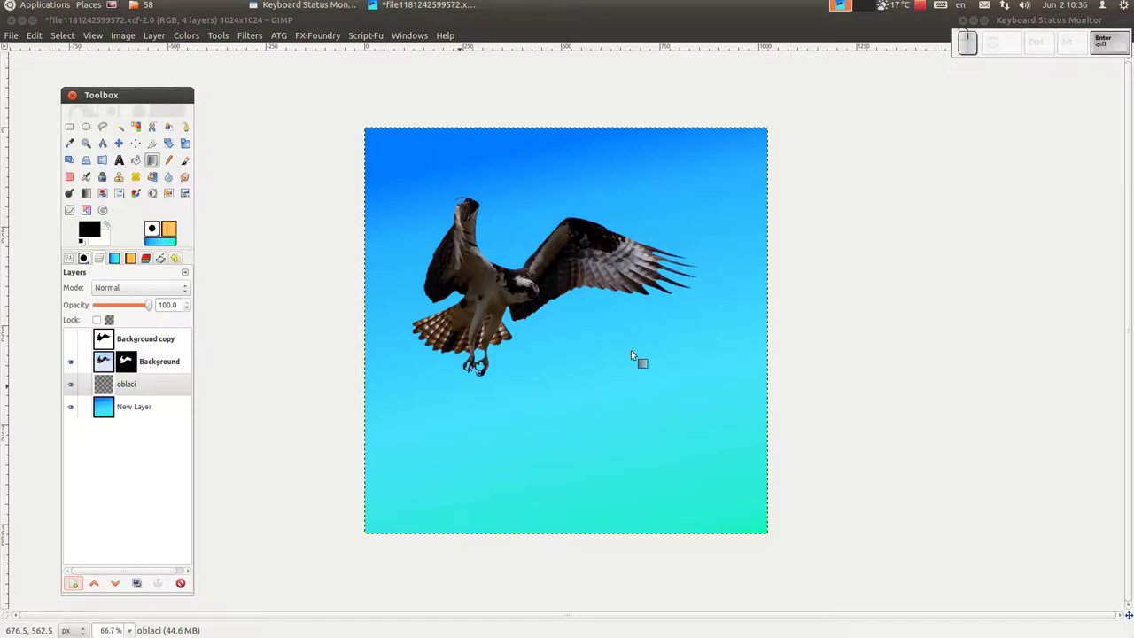
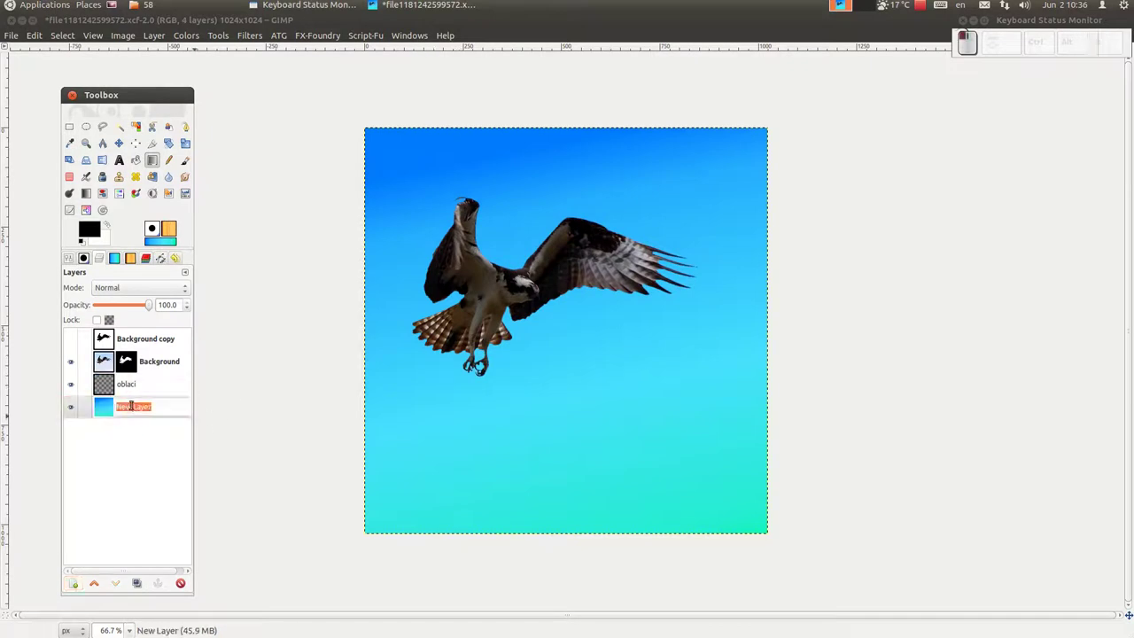
key("Return")
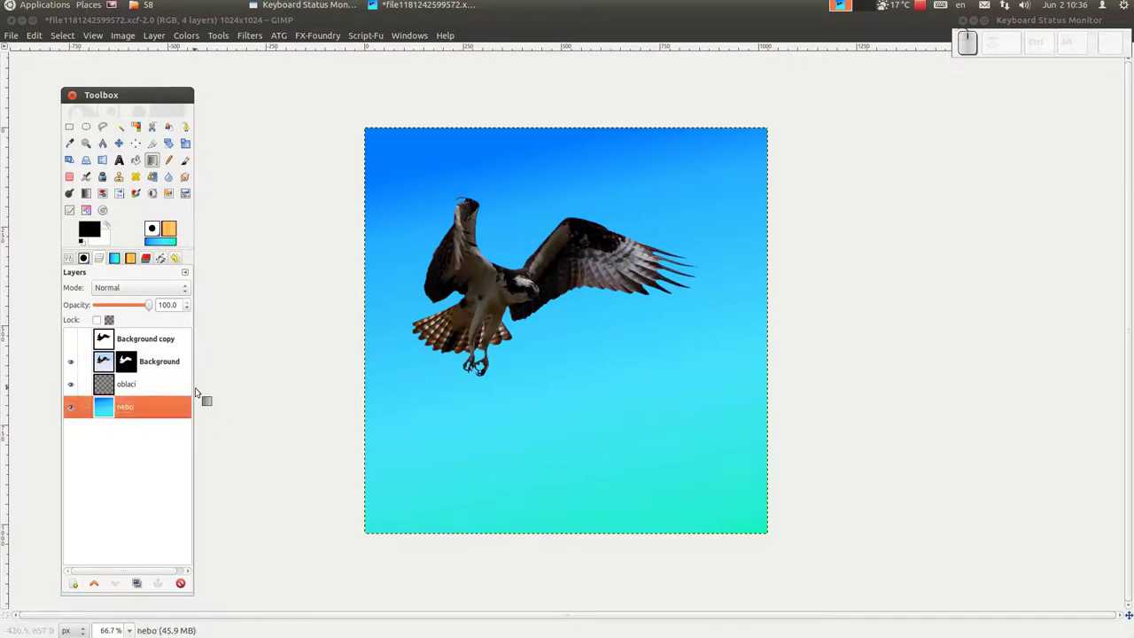
left_click(172, 384)
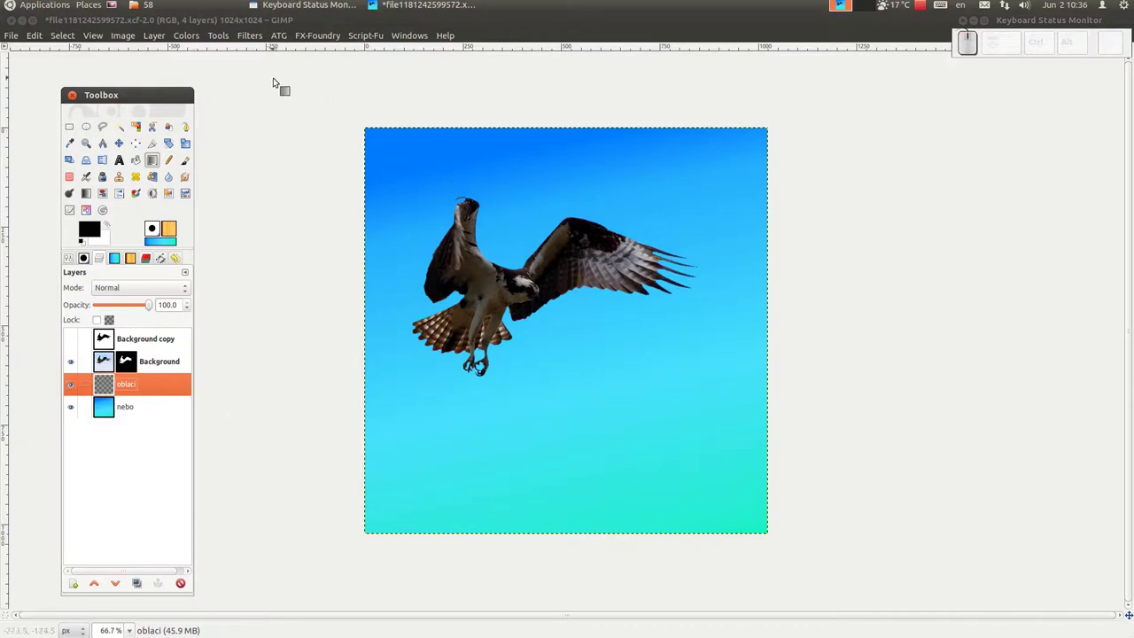
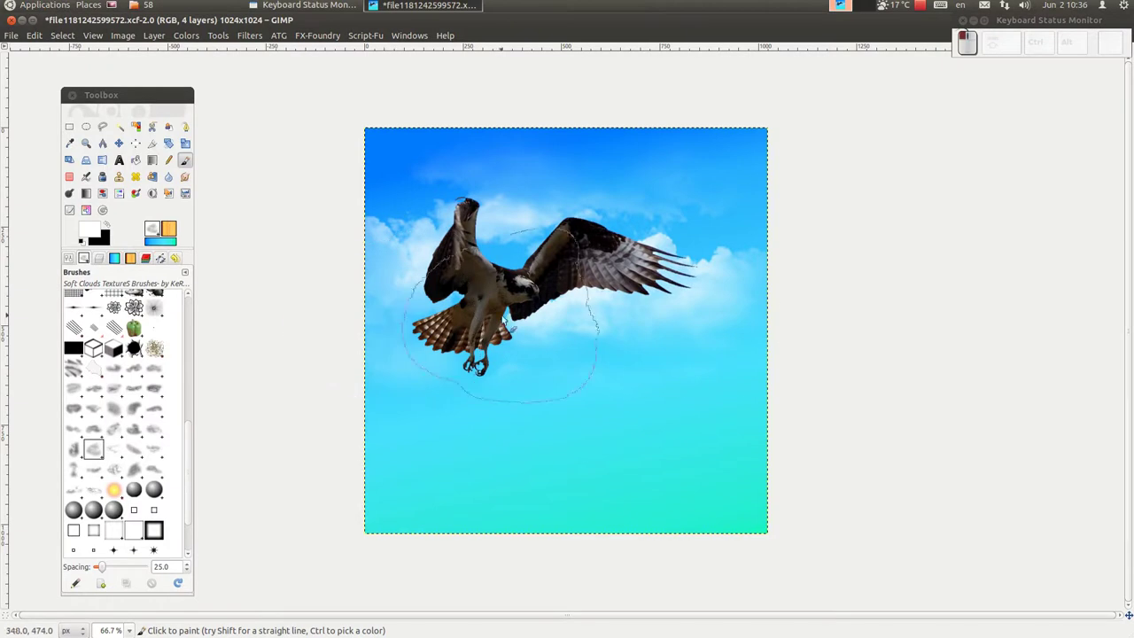
Stamp soft white clouds onto the oblaci layer and save the project.
left_click(693, 313)
left_click(416, 190)
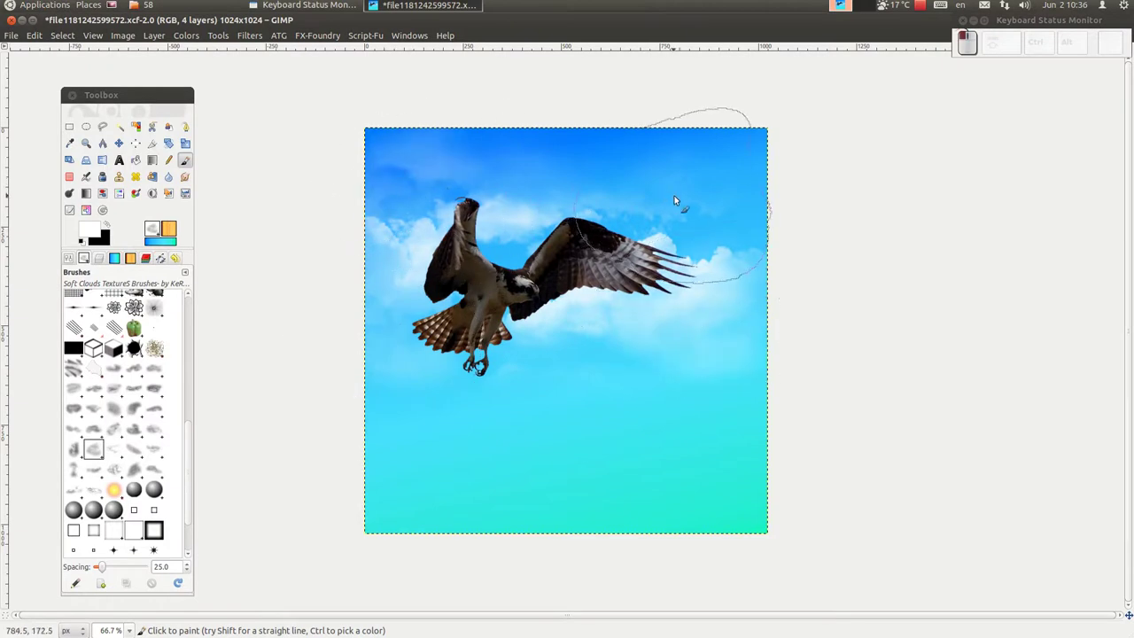
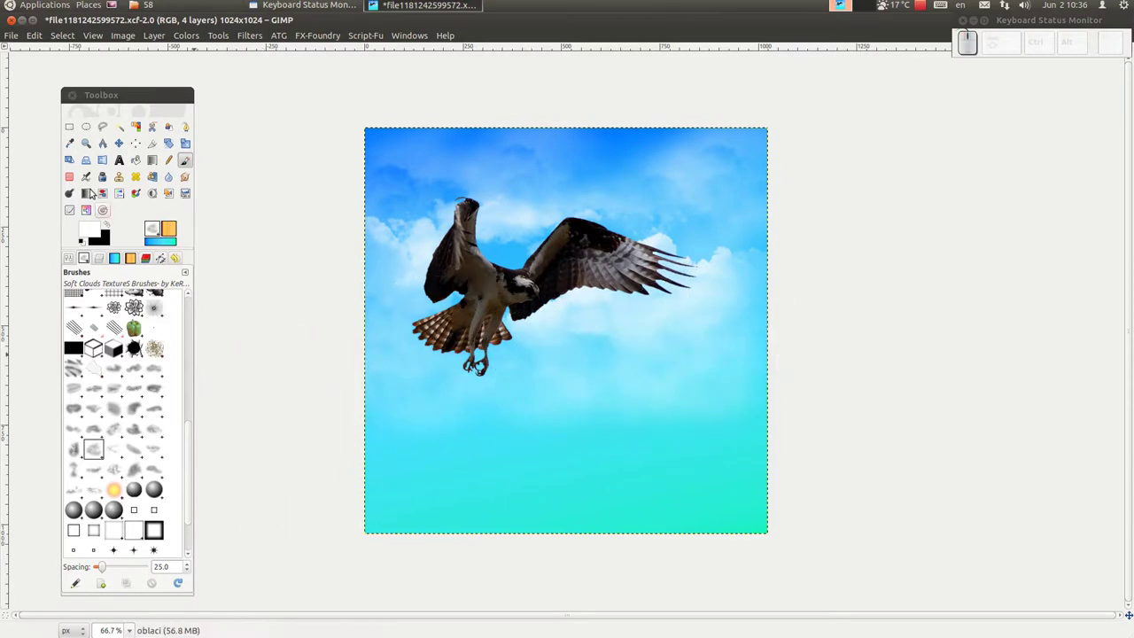
left_click(18, 37)
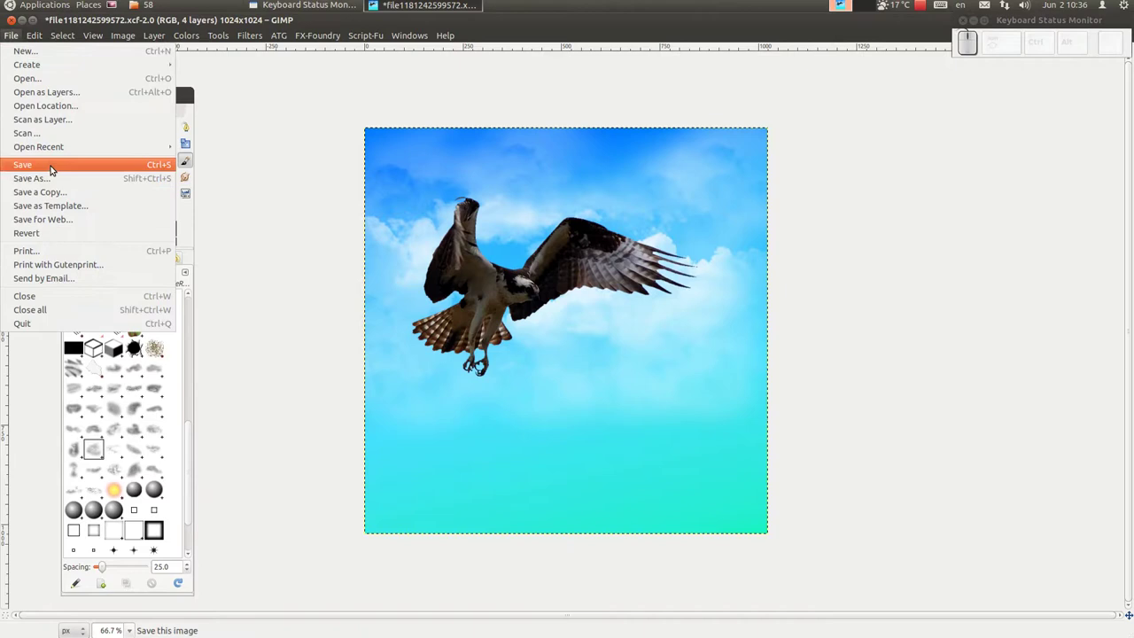
left_click(58, 165)
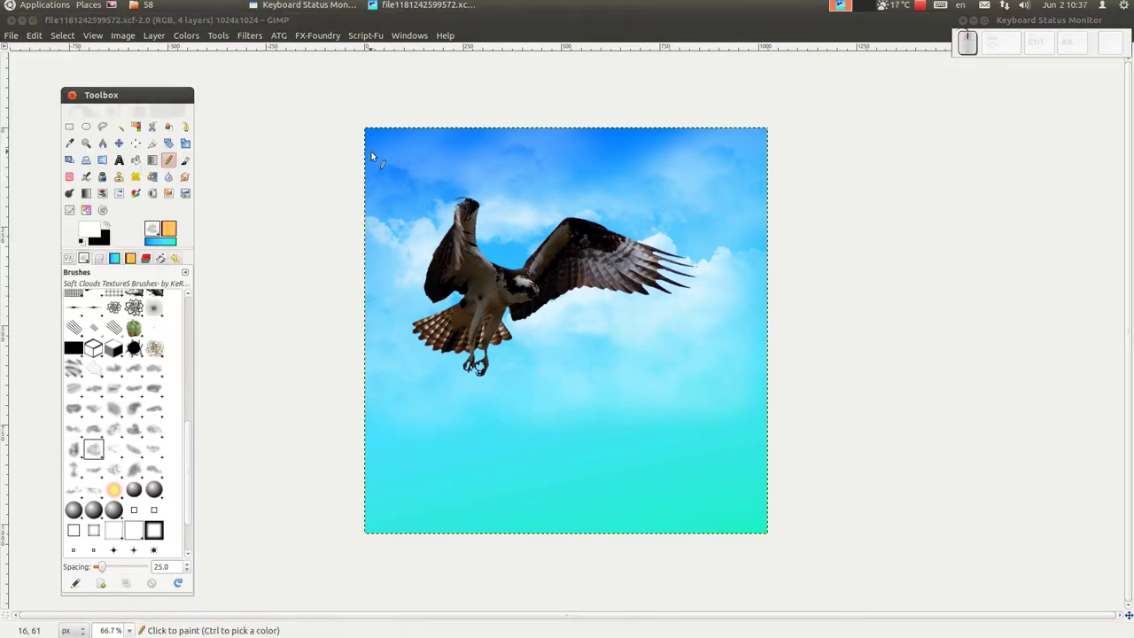